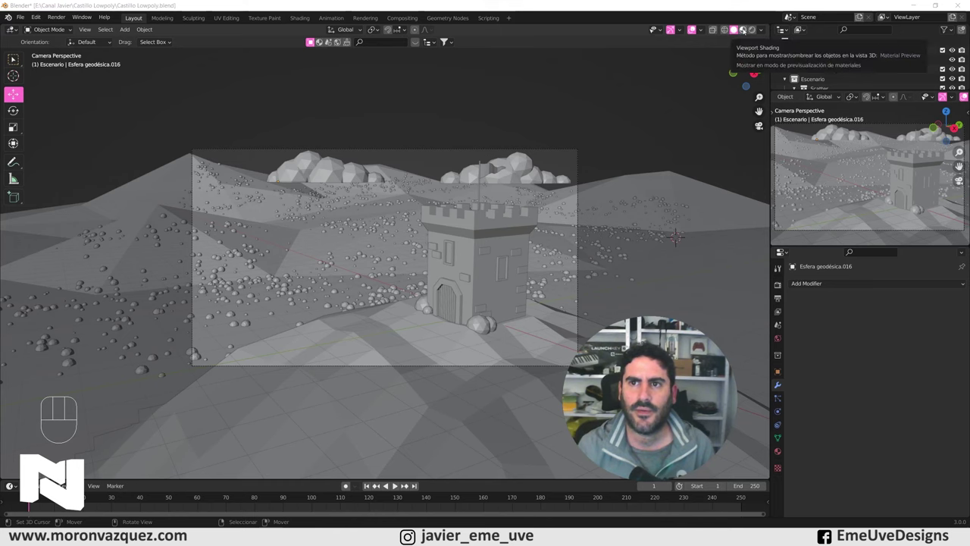
Step: Switch the viewport to Material Preview shading to see the castle's materials
{"action": "left_click", "coordinate": [746, 29]}
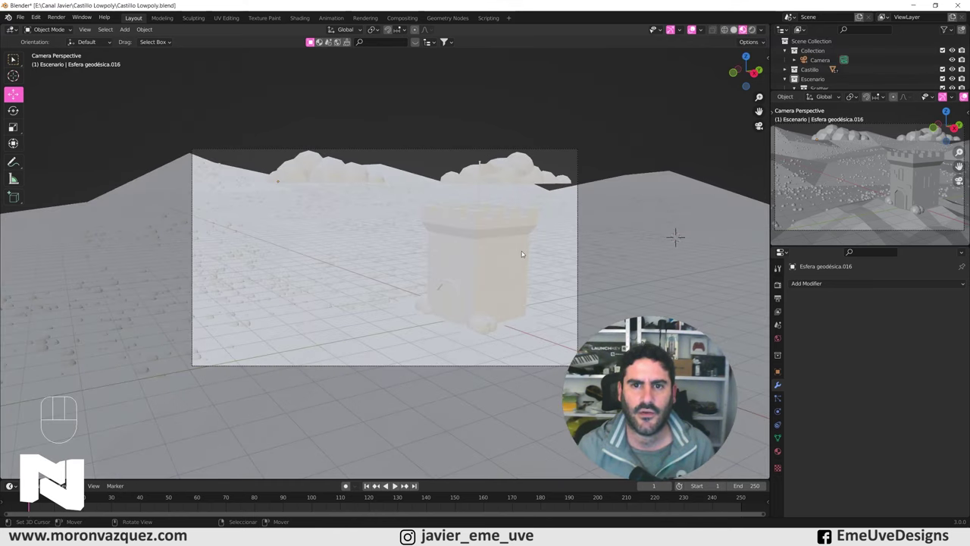
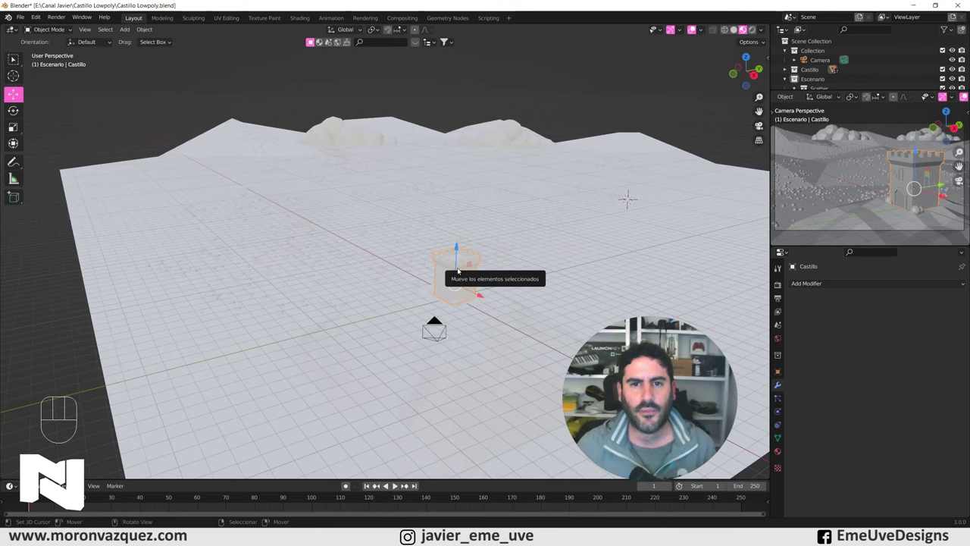
Step: Frame the selected Castillo tower so it fills the viewport
{"action": "key", "text": "KP_Decimal"}
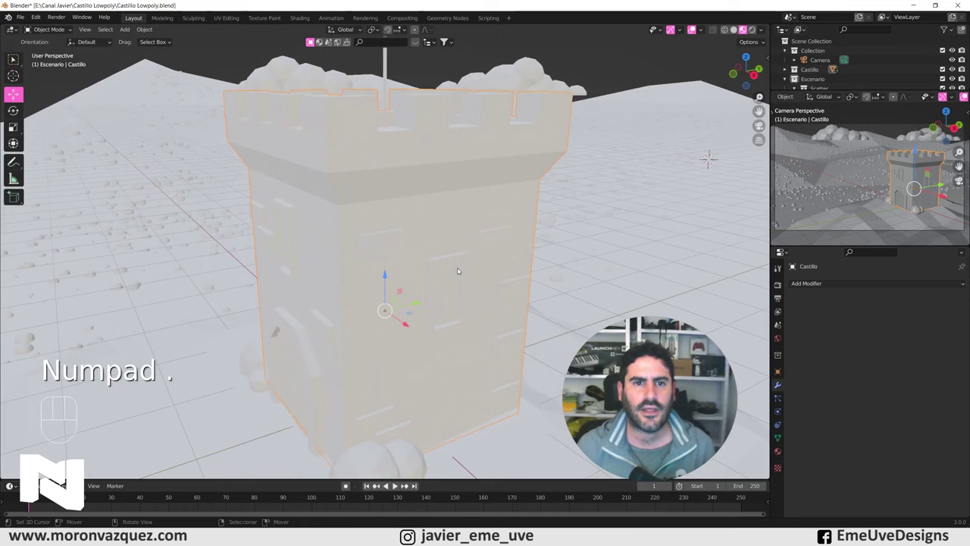
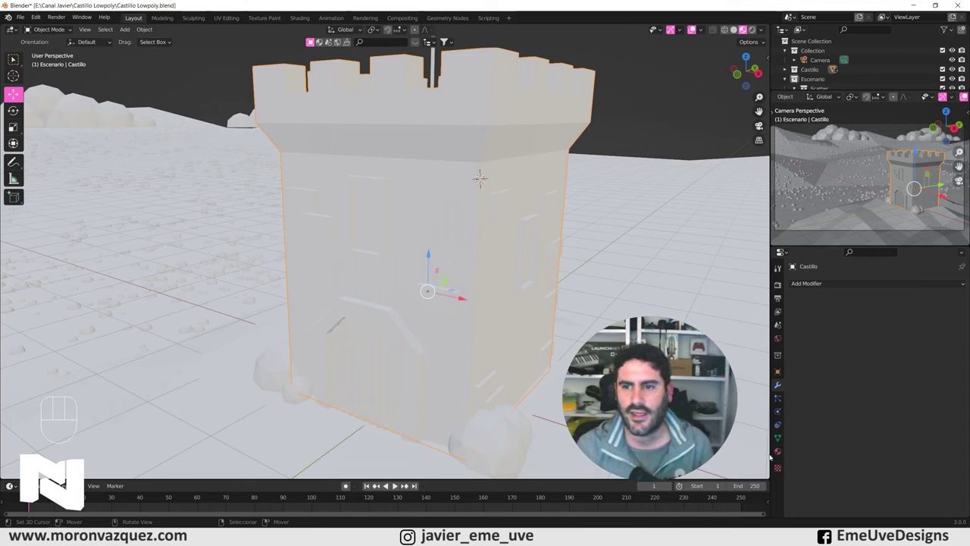
Step: Set the tower material's Base Color to a mint green from the colour picker
{"action": "left_click", "coordinate": [779, 452]}
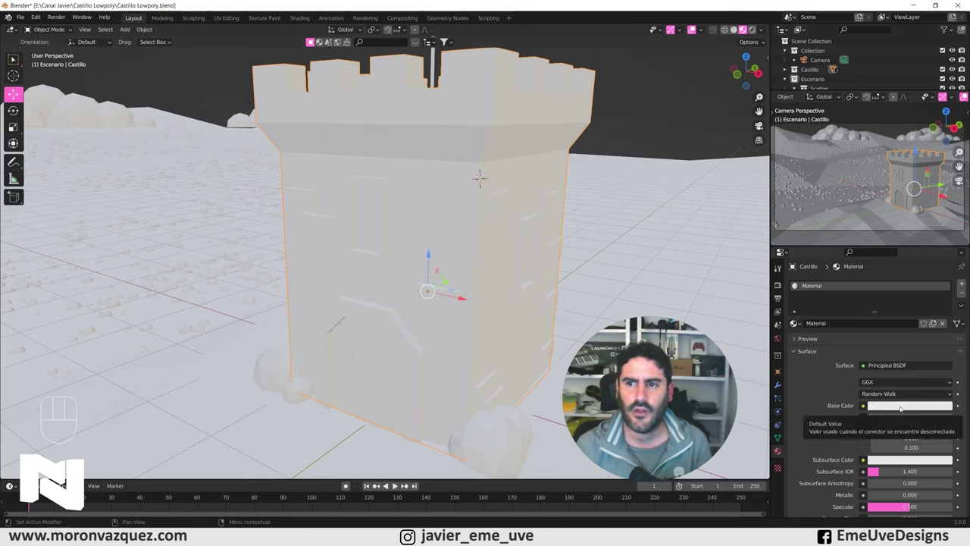
{"action": "left_click", "coordinate": [902, 407]}
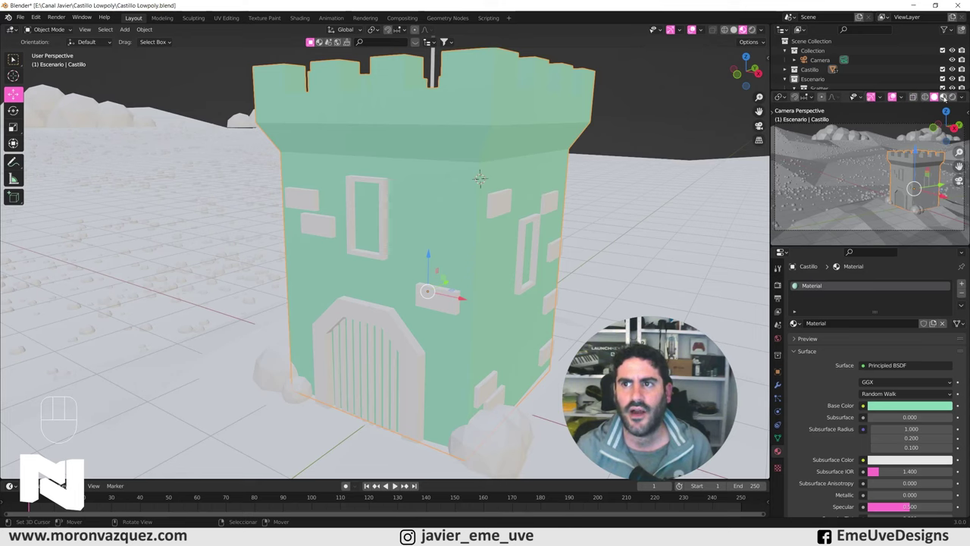
Step: Set the small viewport to Rendered and show the Render Properties with Cycles on GPU Compute
{"action": "left_click", "coordinate": [954, 99]}
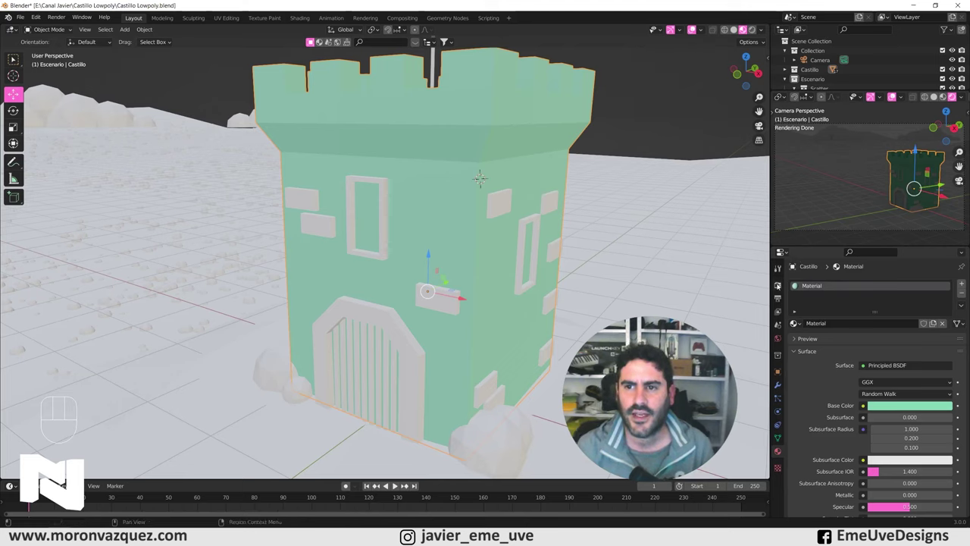
{"action": "left_click", "coordinate": [780, 285]}
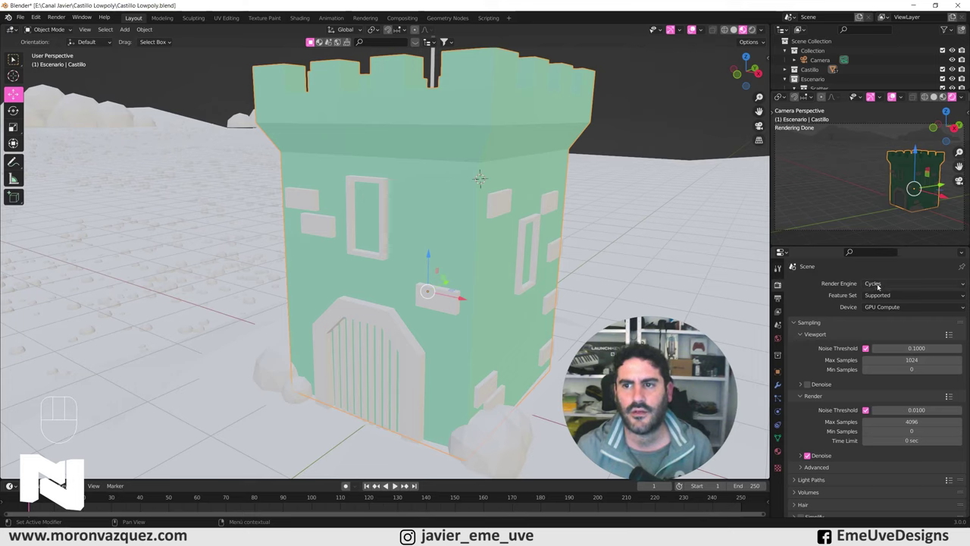
{"action": "left_click_drag", "start_coordinate": [881, 285], "coordinate": [886, 270]}
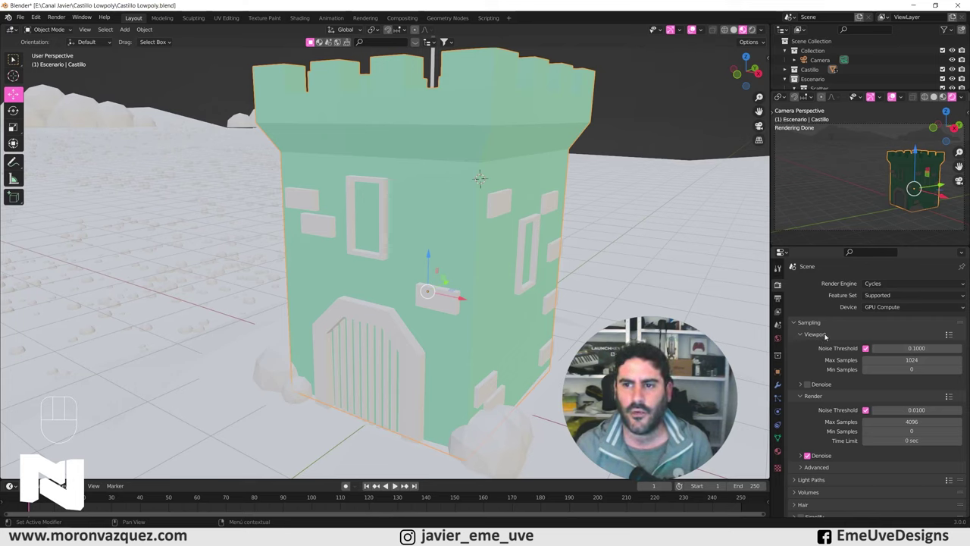
Step: Enter camera view, set the main viewport to Rendered and clear the selection
{"action": "key", "text": "KP_0"}
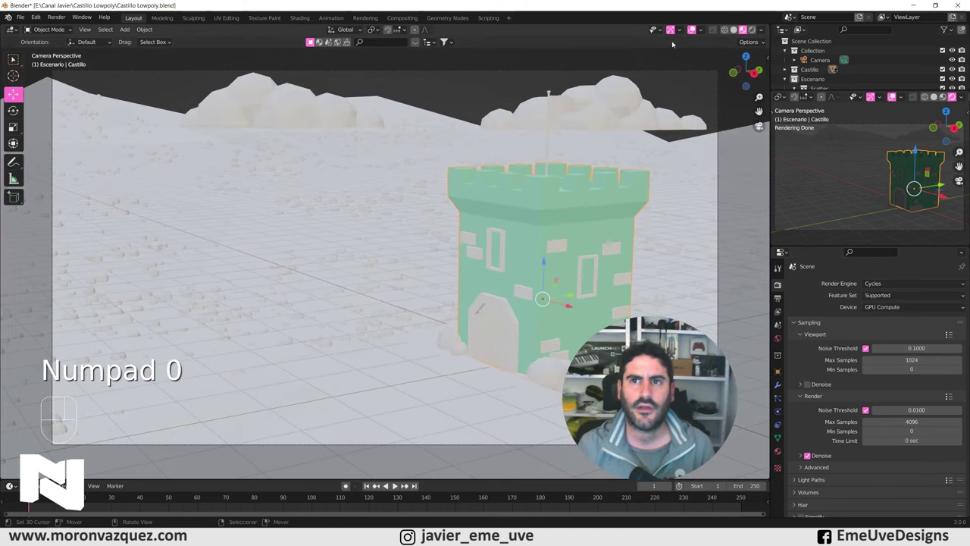
{"action": "left_click", "coordinate": [754, 29]}
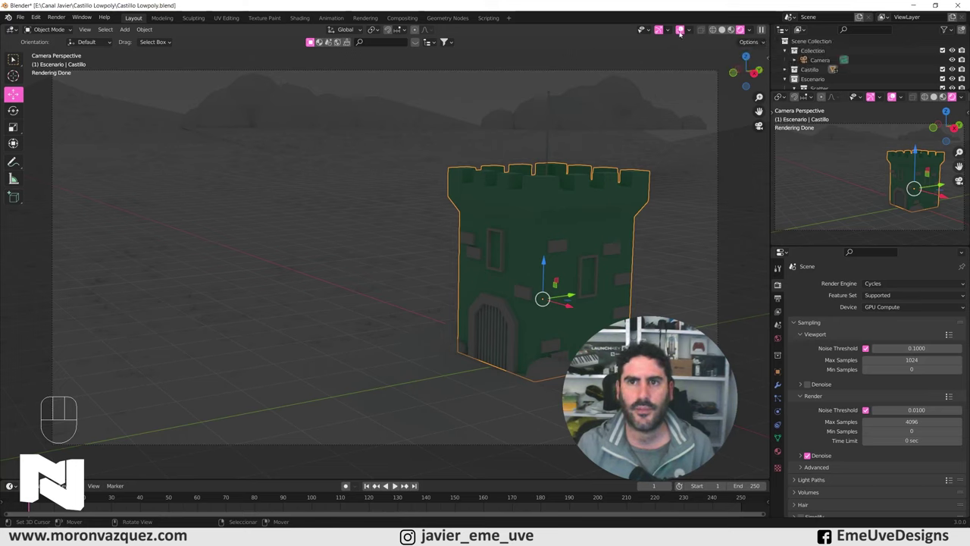
{"action": "left_click", "coordinate": [683, 29]}
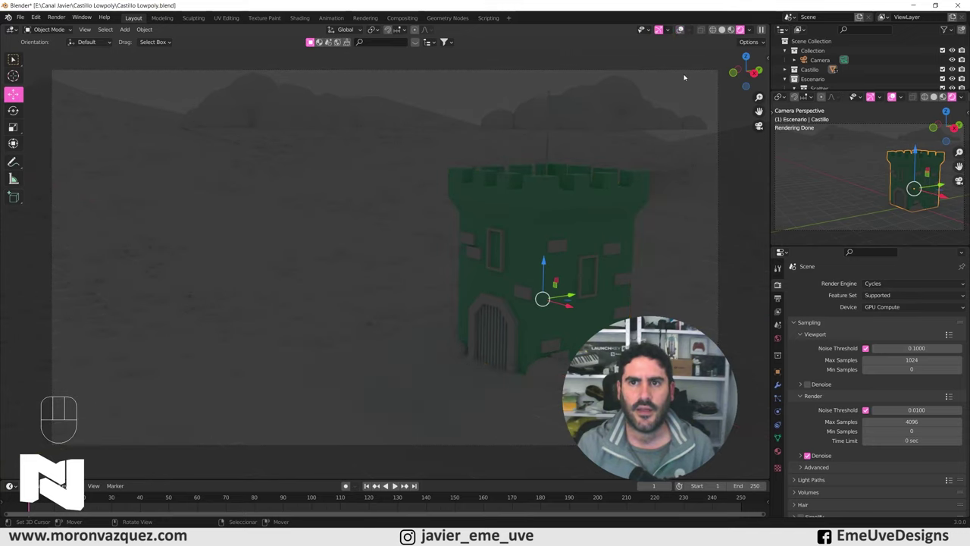
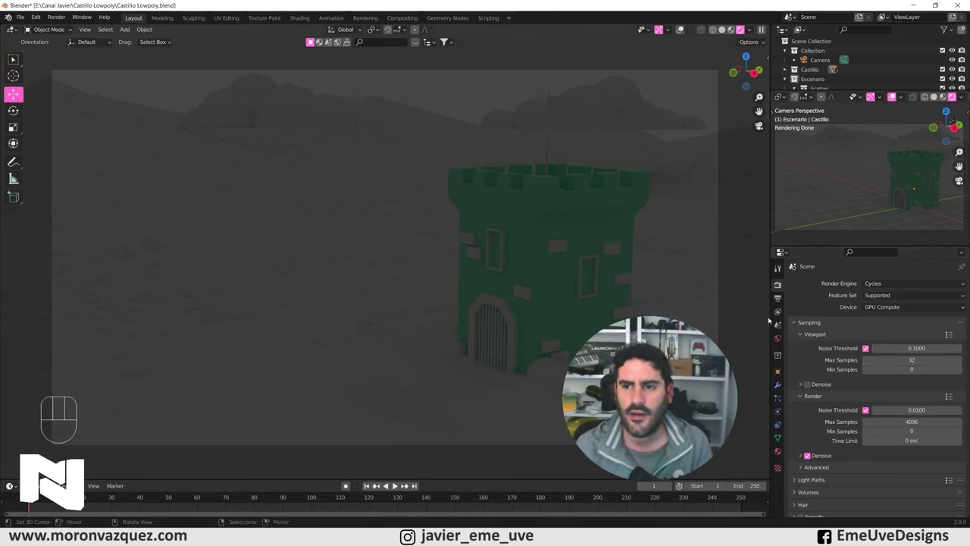
Step: Enable Denoise for viewport sampling in Render Properties
{"action": "left_click", "coordinate": [810, 384]}
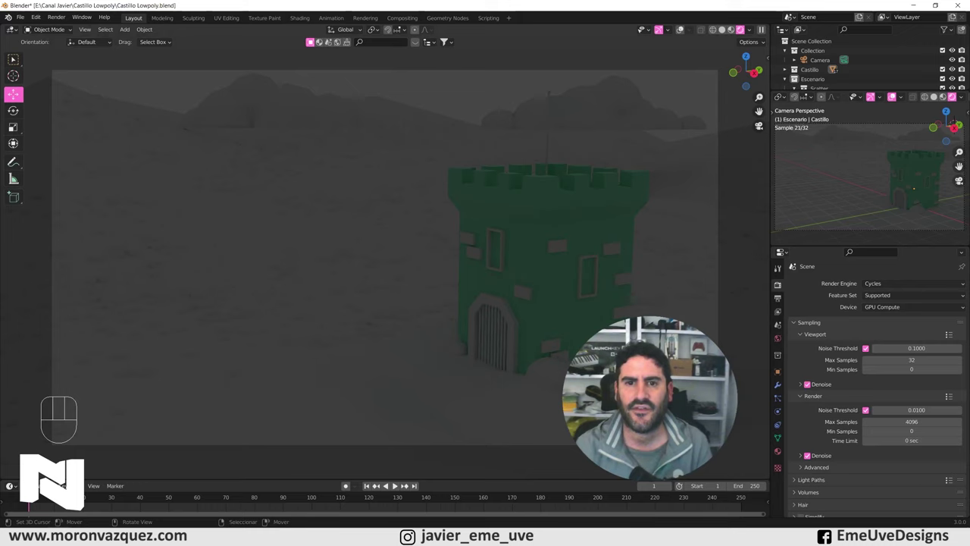
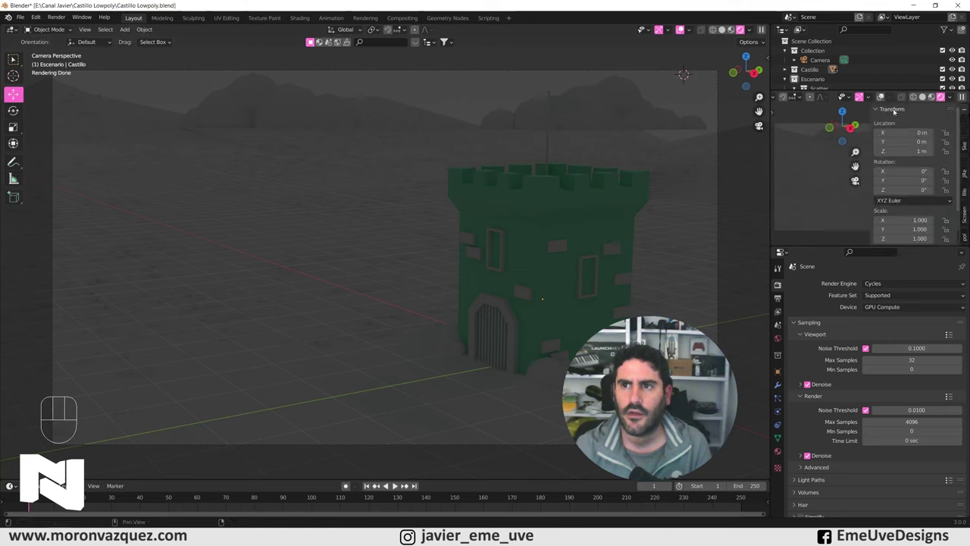
Step: Collapse the Transform panel and hide the N sidebar in the camera preview
{"action": "left_click", "coordinate": [878, 108]}
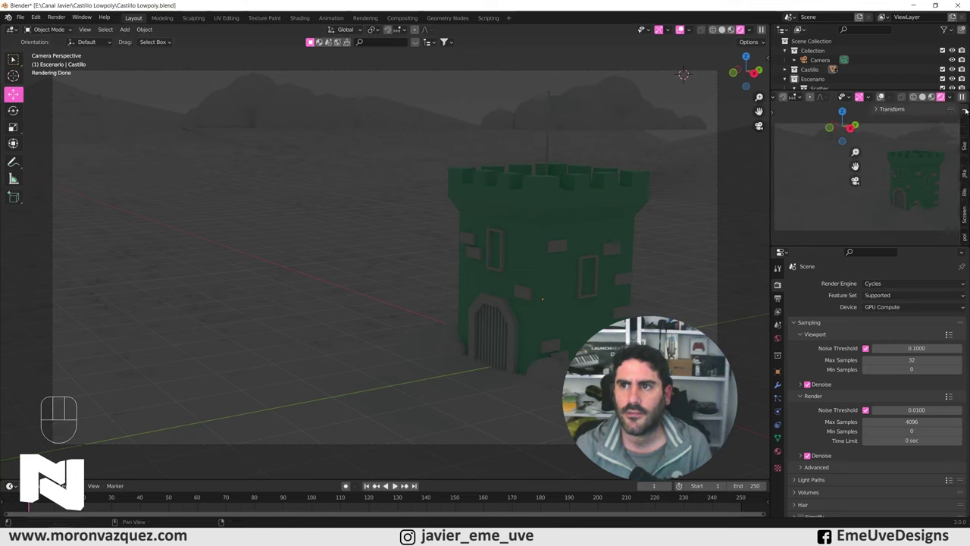
{"action": "double_click", "coordinate": [878, 109]}
{"action": "double_click", "coordinate": [879, 110]}
{"action": "key", "text": "n"}
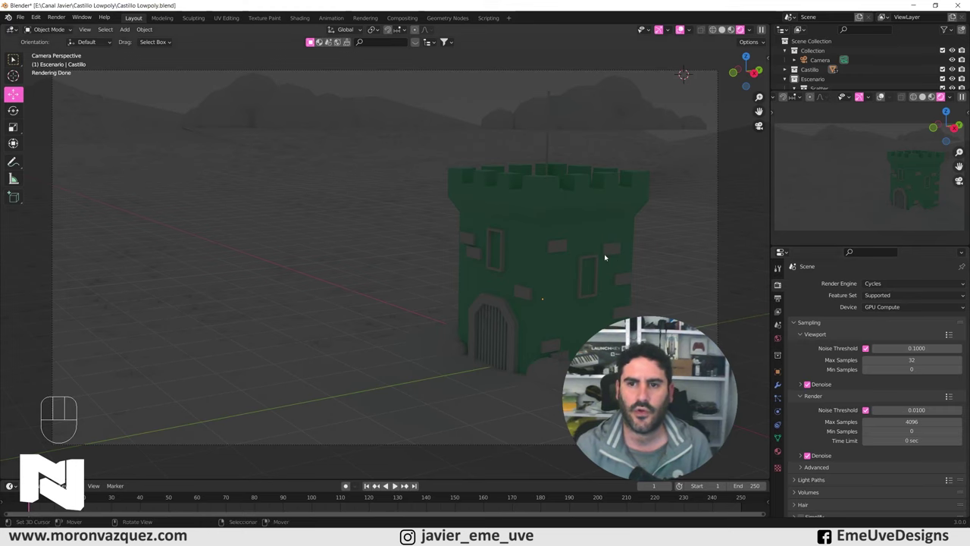
Step: Leave camera view, return to Material Preview and pull back to see the whole landscape
{"action": "key", "text": "KP_0"}
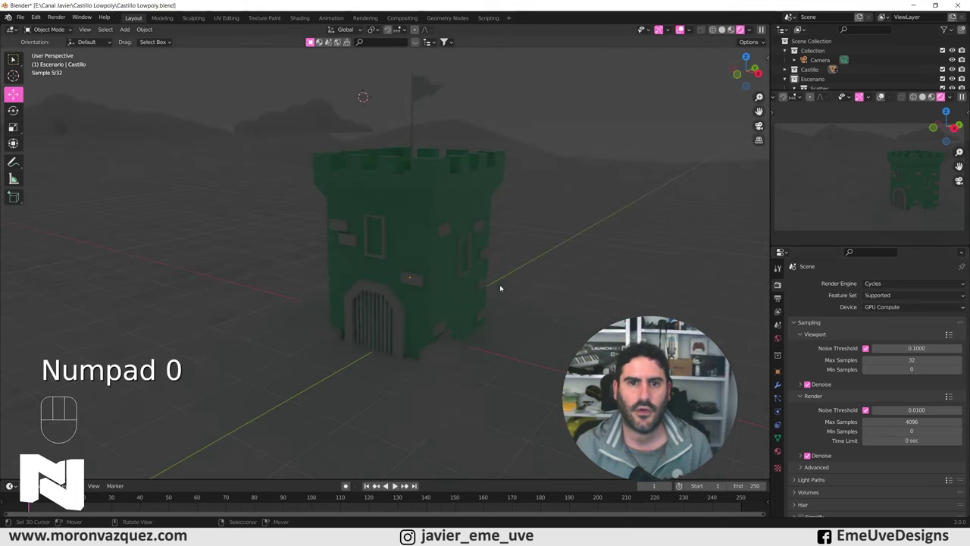
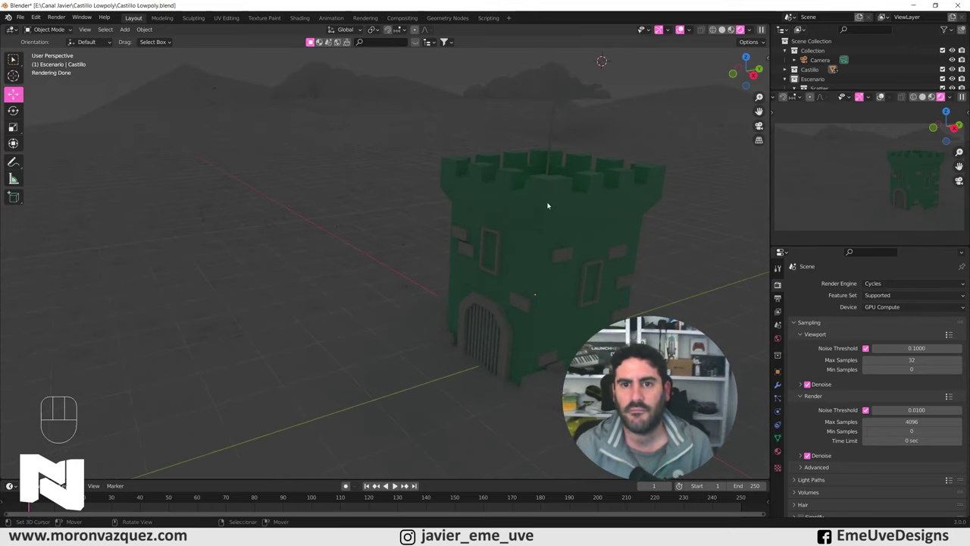
{"action": "left_click", "coordinate": [733, 29]}
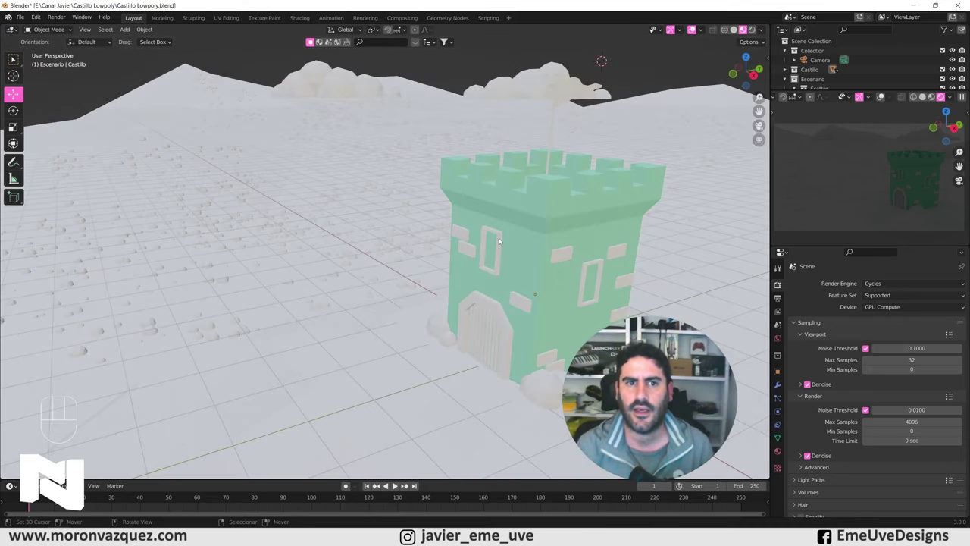
{"action": "left_click_drag", "start_coordinate": [500, 262], "coordinate": [512, 269]}
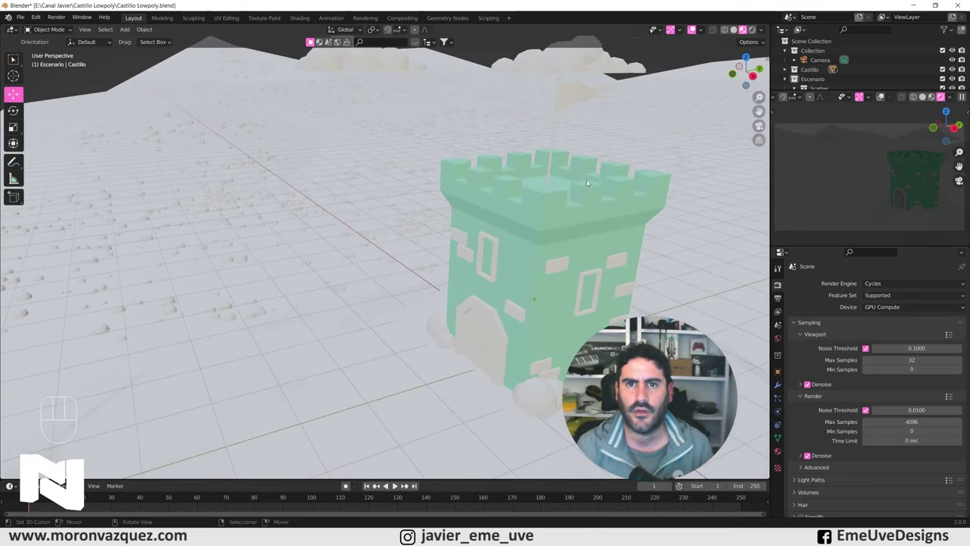
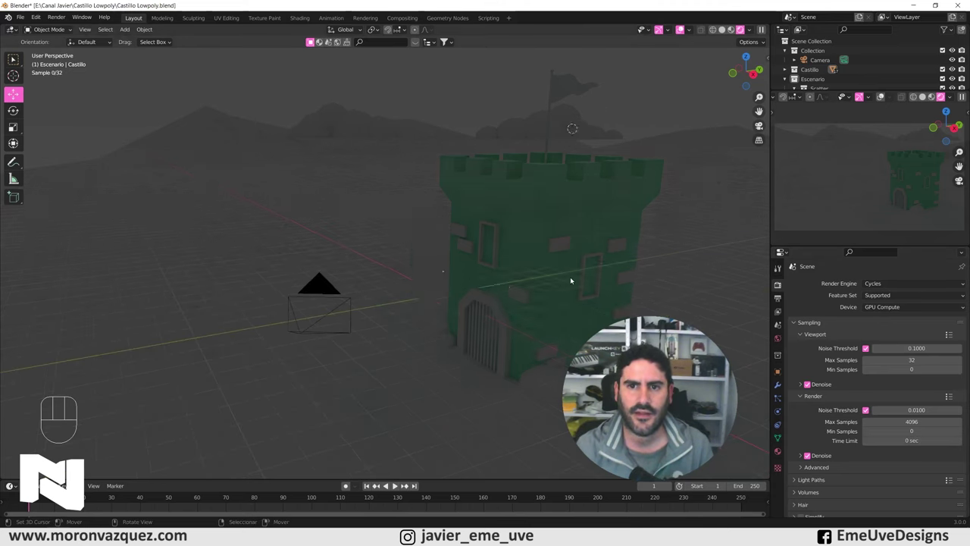
{"action": "left_click_drag", "start_coordinate": [549, 299], "coordinate": [568, 301]}
Step: Add a Sun light via Shift+A and angle it so the tower and hills cast long shadows
{"action": "left_click", "coordinate": [572, 291]}
{"action": "key", "text": "shift+a"}
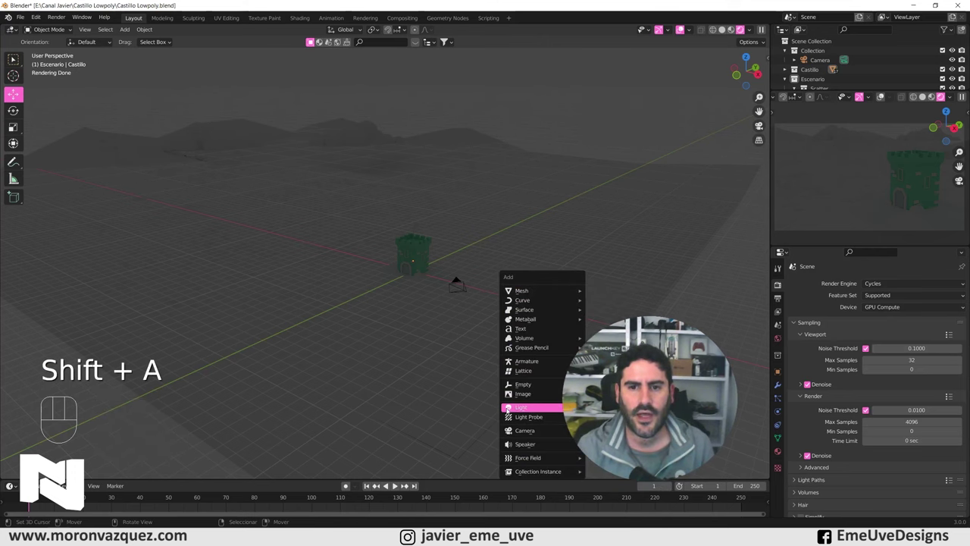
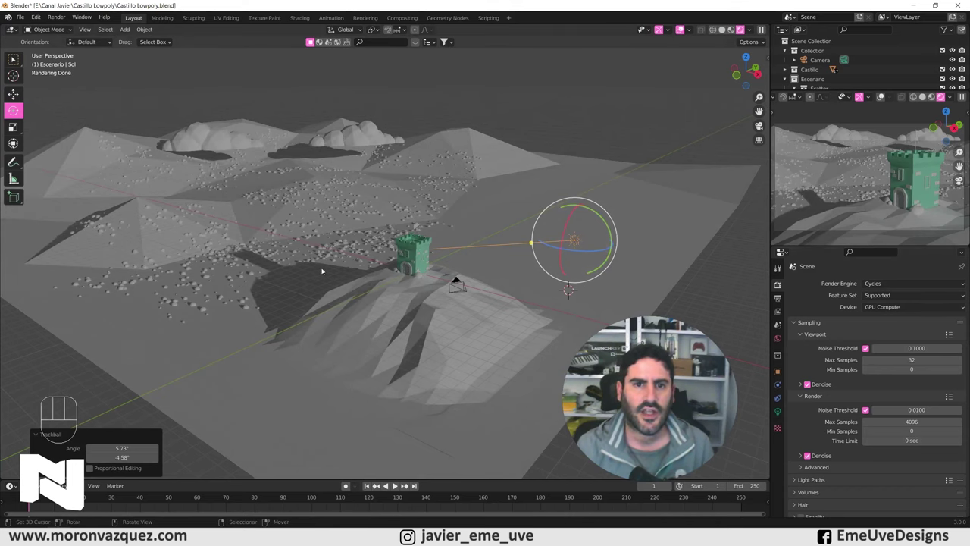
{"action": "left_click_drag", "start_coordinate": [299, 285], "coordinate": [526, 295]}
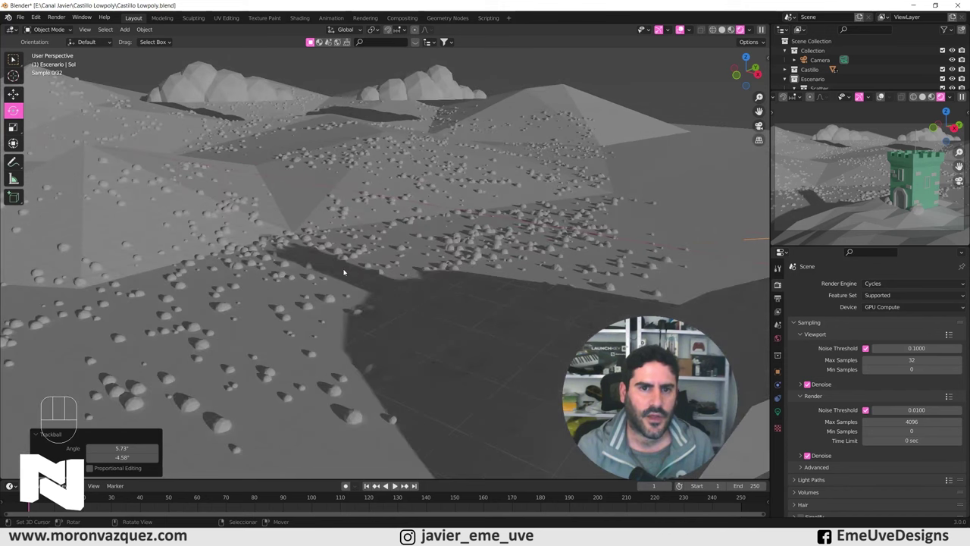
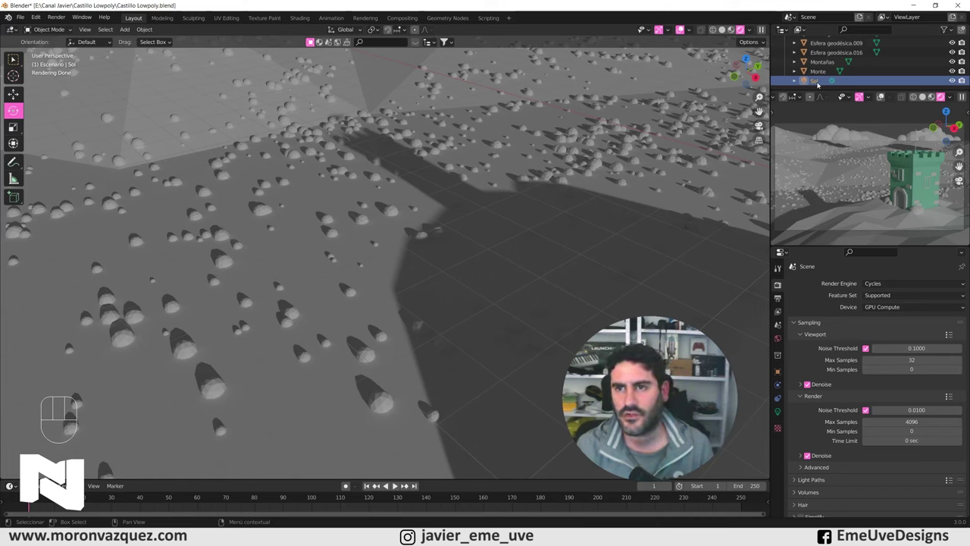
Step: Set the sun light's Strength to 15 with a warm tint and view through the camera
{"action": "left_click", "coordinate": [820, 83]}
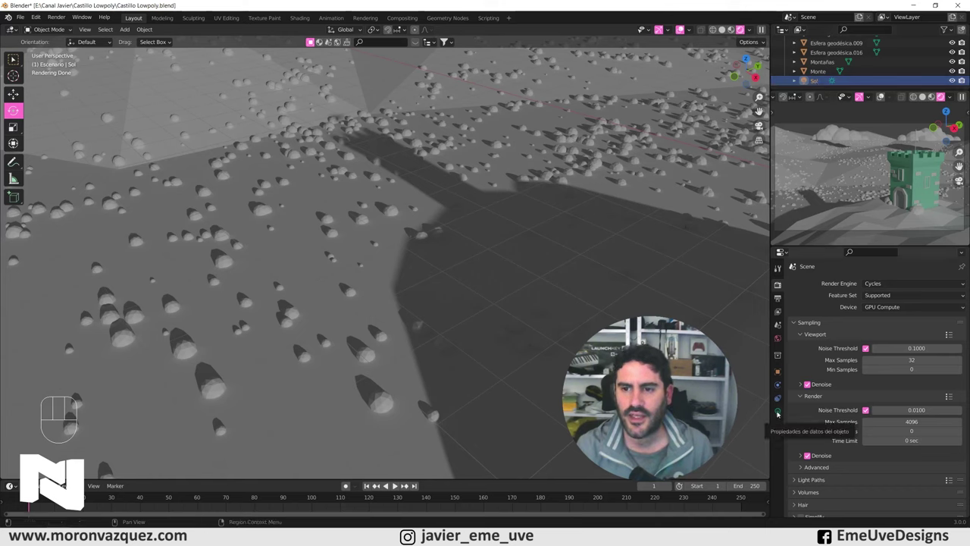
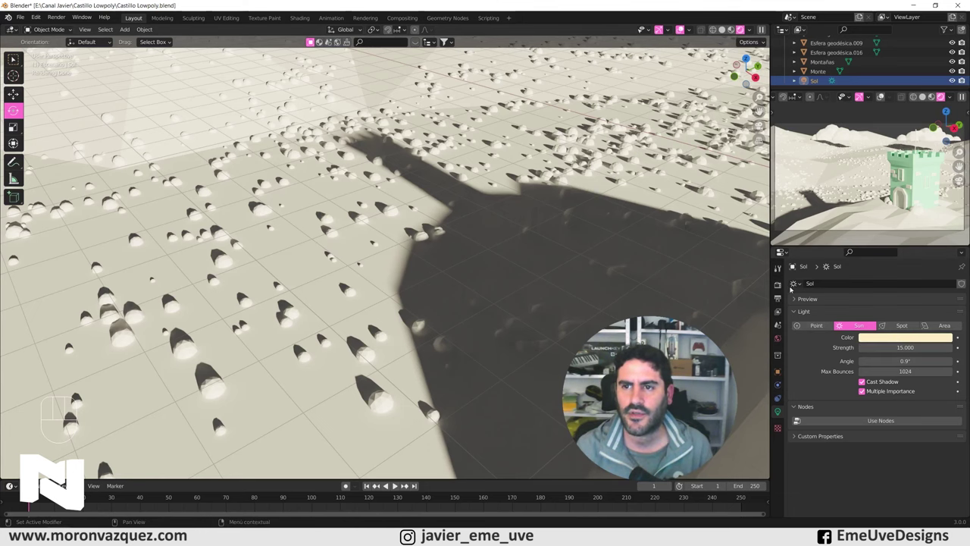
{"action": "key", "text": "KP_0"}
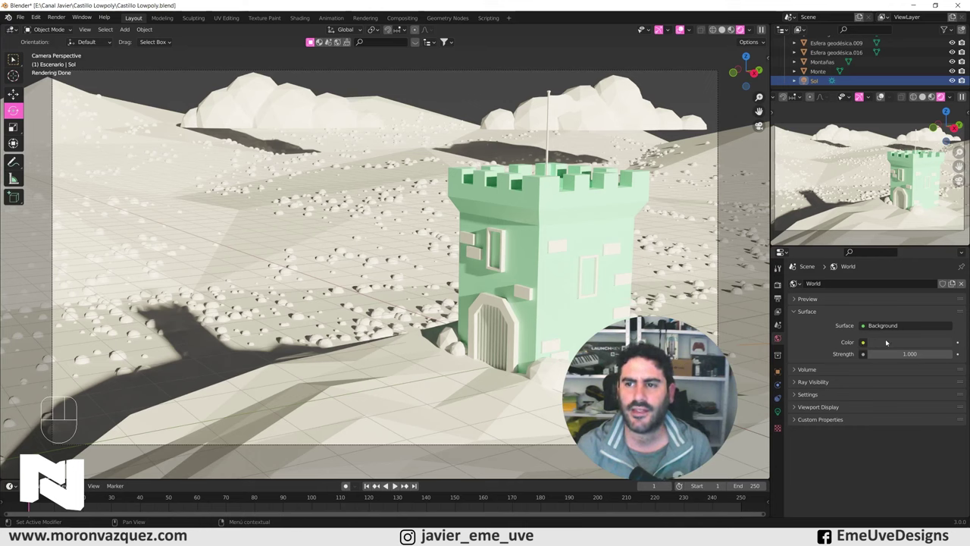
Step: Set the World background colour swatch to a soft light blue
{"action": "left_click", "coordinate": [890, 344]}
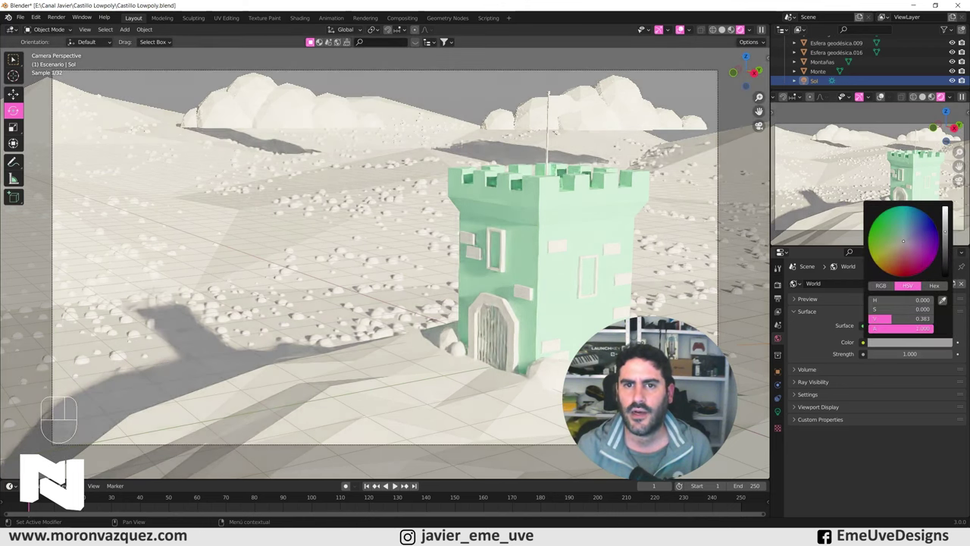
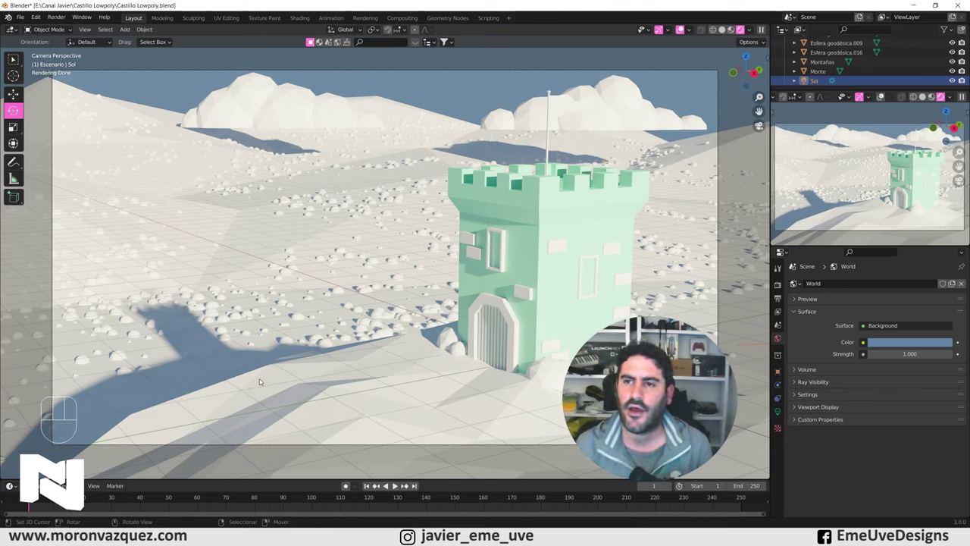
{"action": "left_click", "coordinate": [896, 344]}
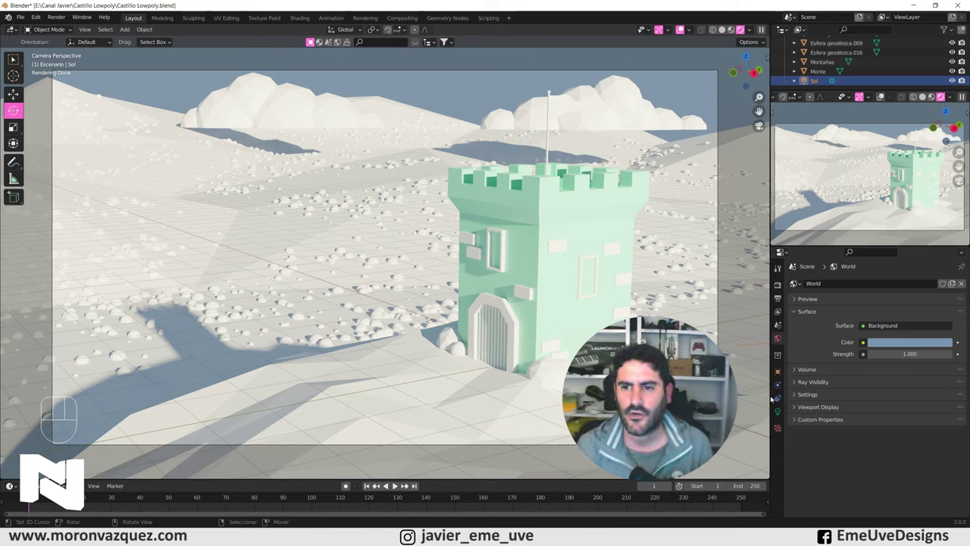
Step: Reopen the Sol sun light's settings to warm its colour tint
{"action": "left_click", "coordinate": [782, 413]}
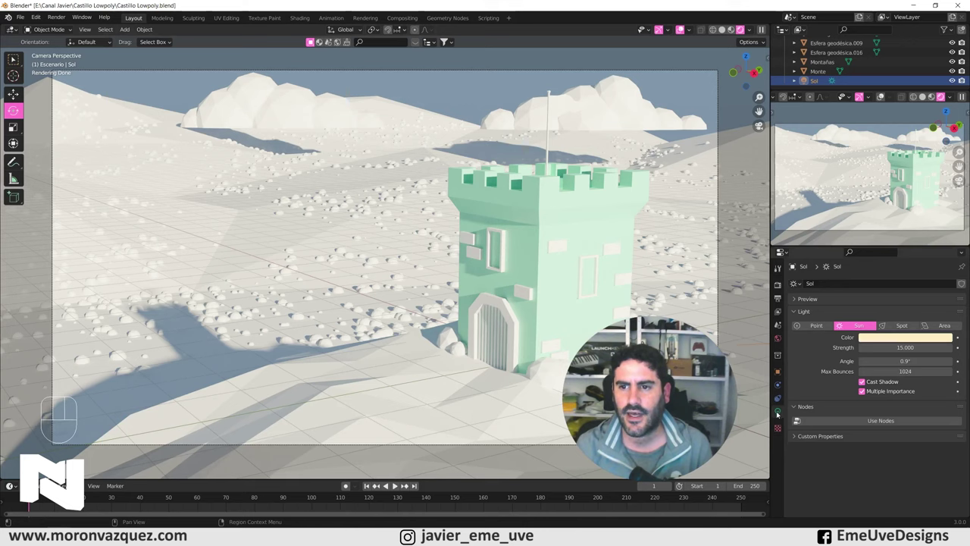
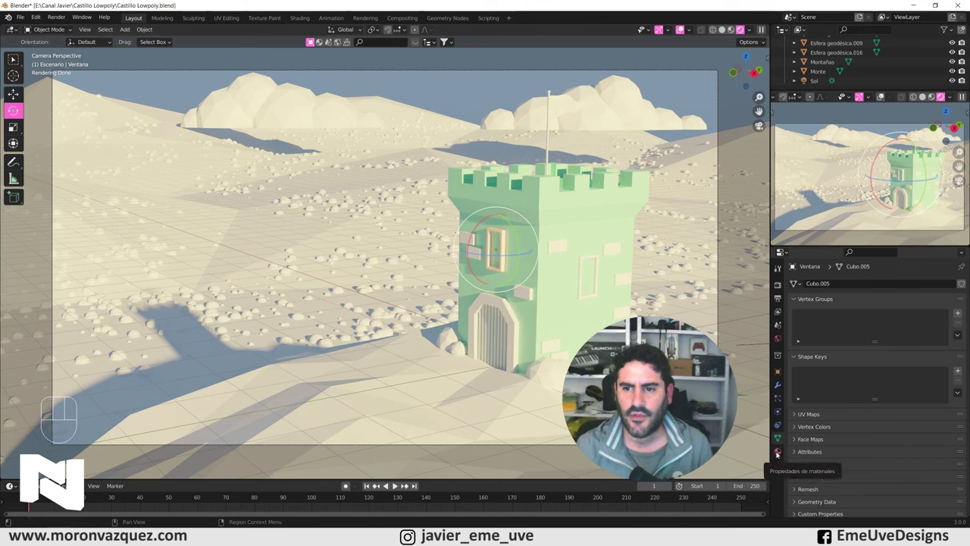
Step: Show Ventana's material settings and browse the file's materials (Material, Material.001)
{"action": "left_click", "coordinate": [856, 325]}
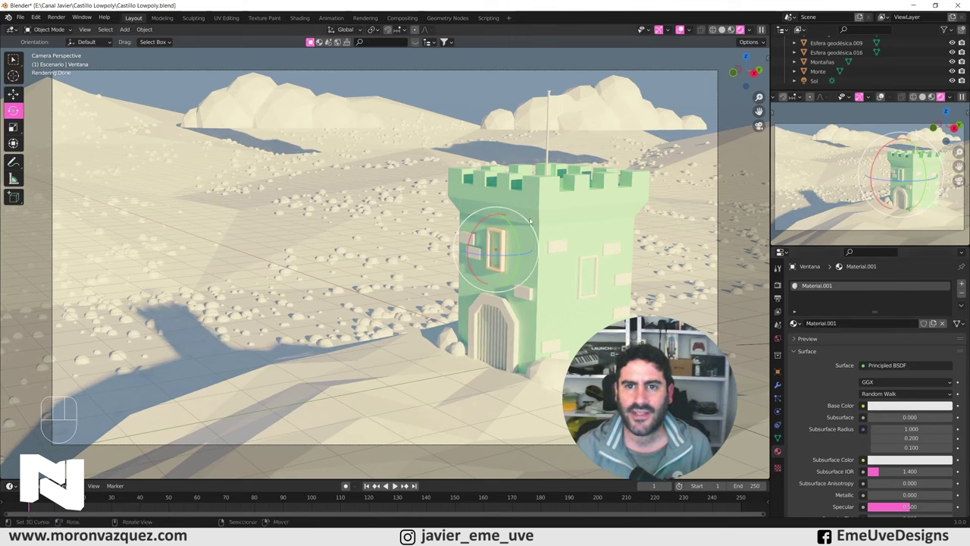
{"action": "left_click", "coordinate": [795, 325]}
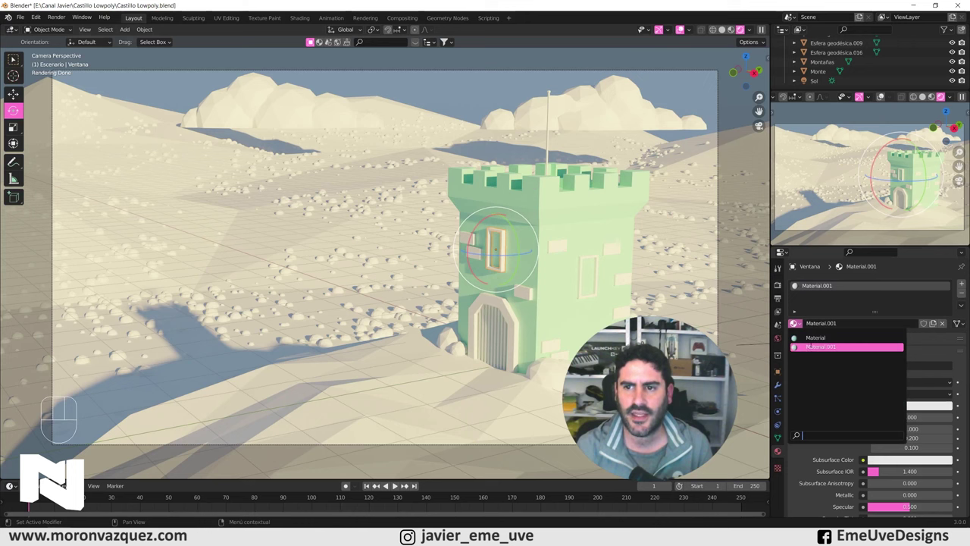
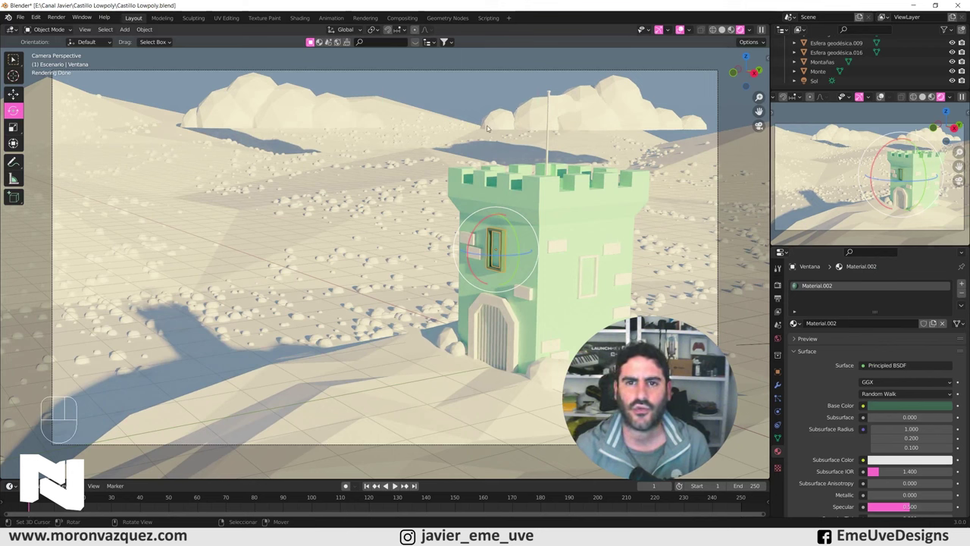
Step: Select the brick piece Ladrillo in the viewport for material assignment
{"action": "right_click", "coordinate": [480, 83]}
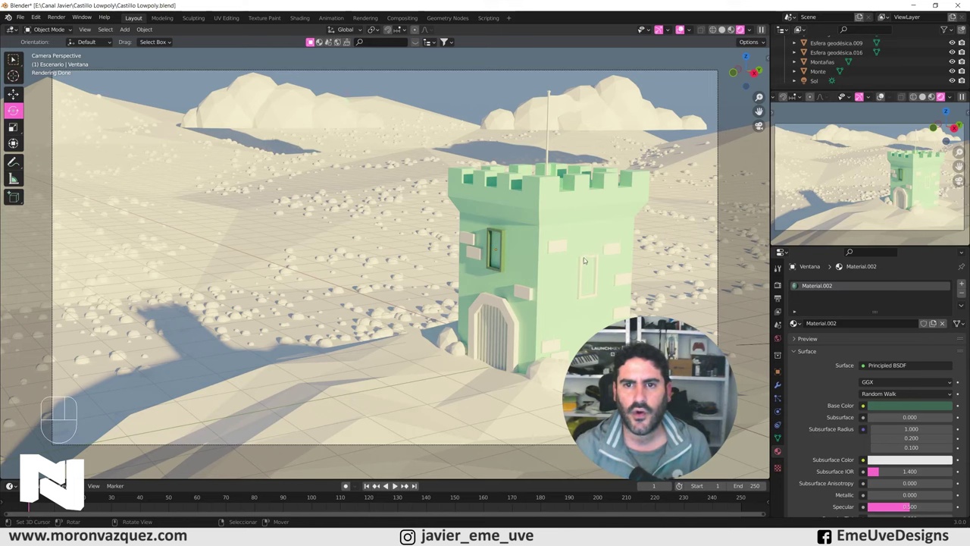
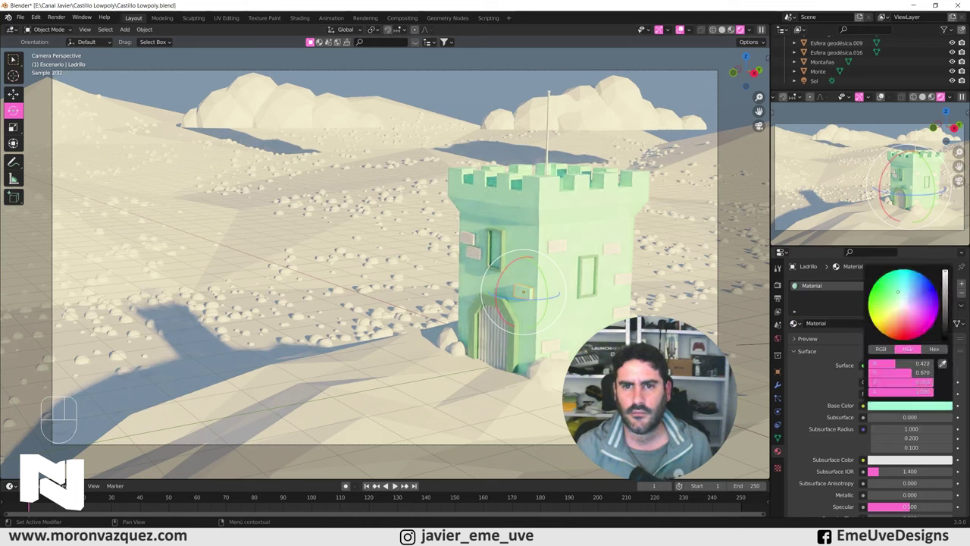
Step: Give Ladrillo its own mint-green Material.003, then bring up Link Materials via Ctrl+L
{"action": "key", "text": "ctrl+z"}
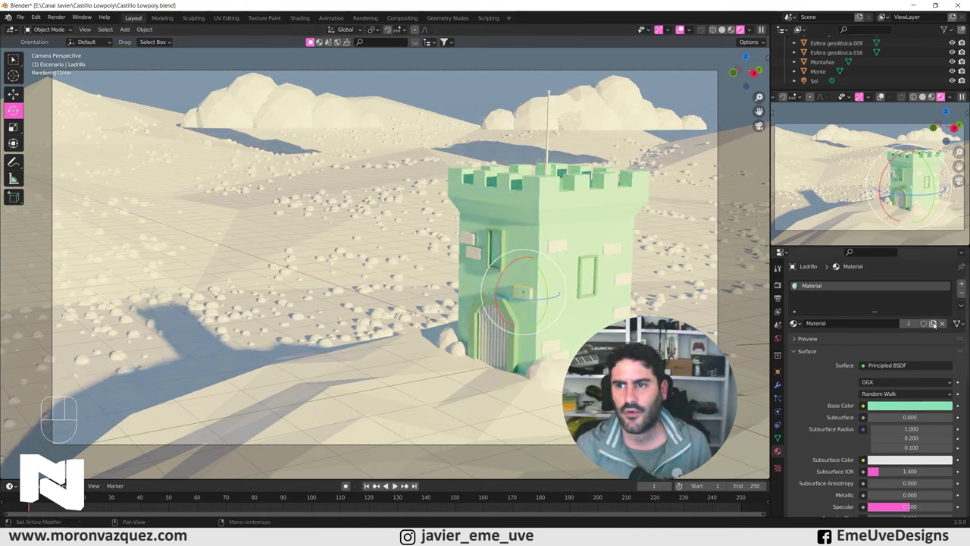
{"action": "left_click", "coordinate": [937, 321]}
{"action": "left_click", "coordinate": [921, 408]}
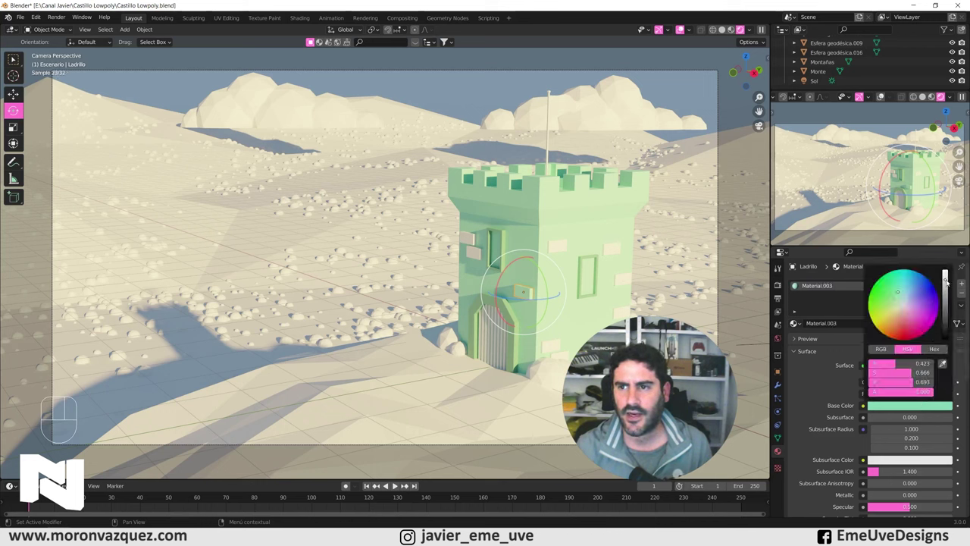
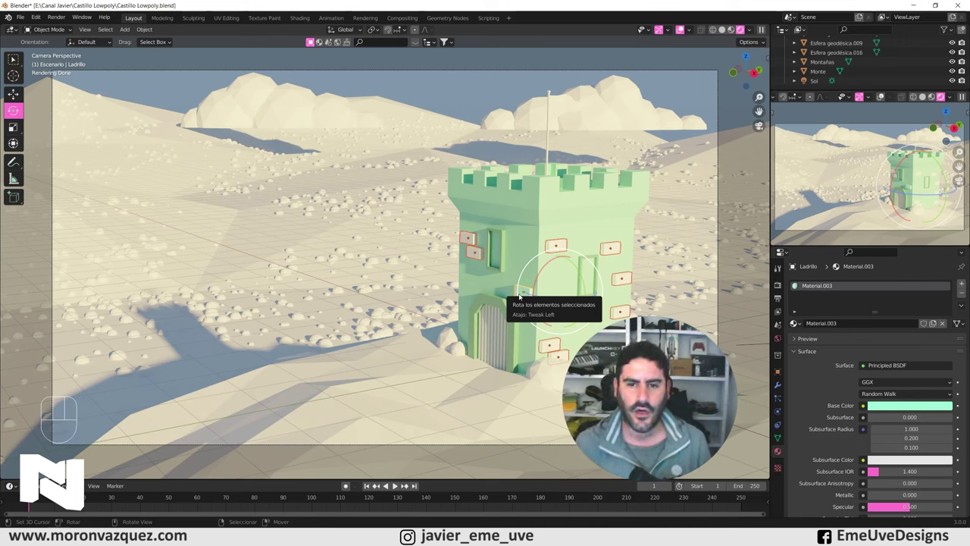
{"action": "key", "text": "ctrl+l"}
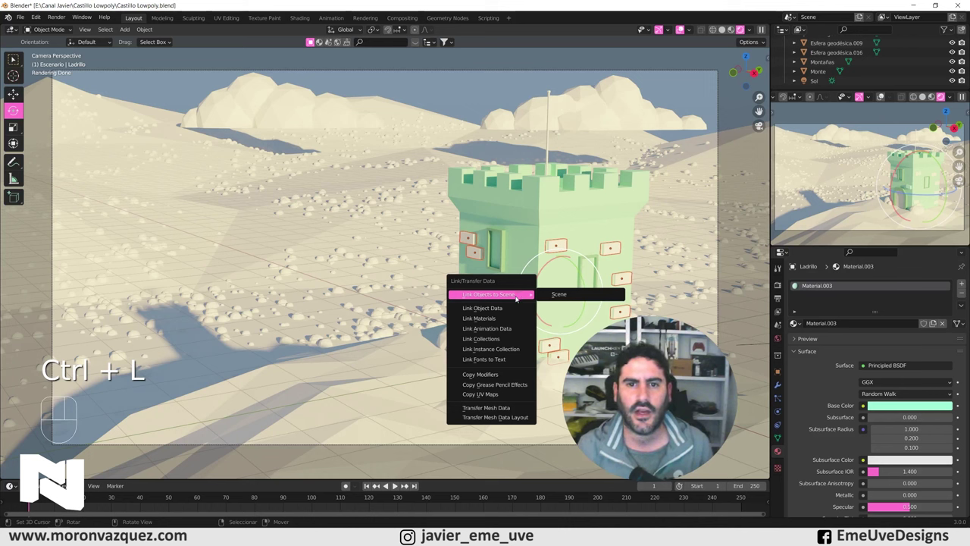
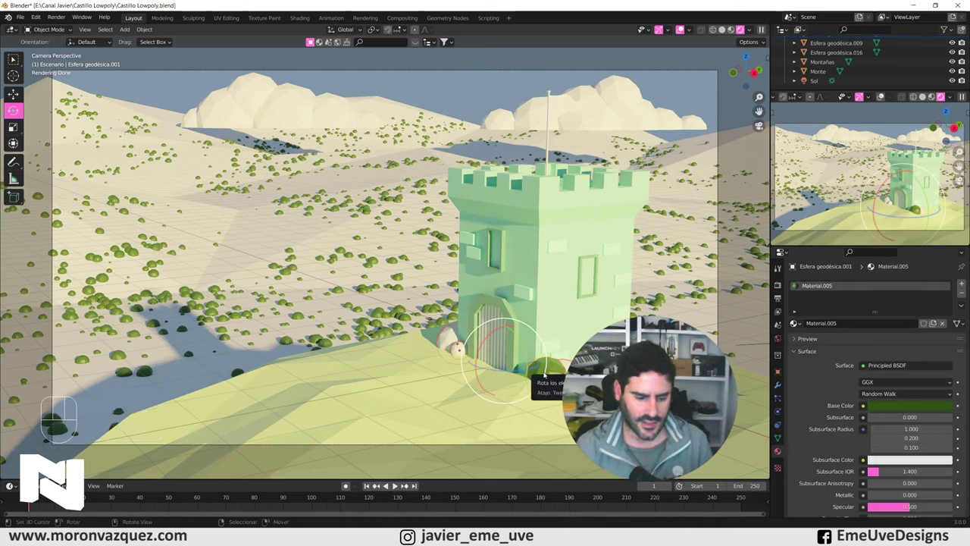
Step: Link the dark green Material.005 to all the bush spheres with Ctrl+L
{"action": "key", "text": "ctrl+l"}
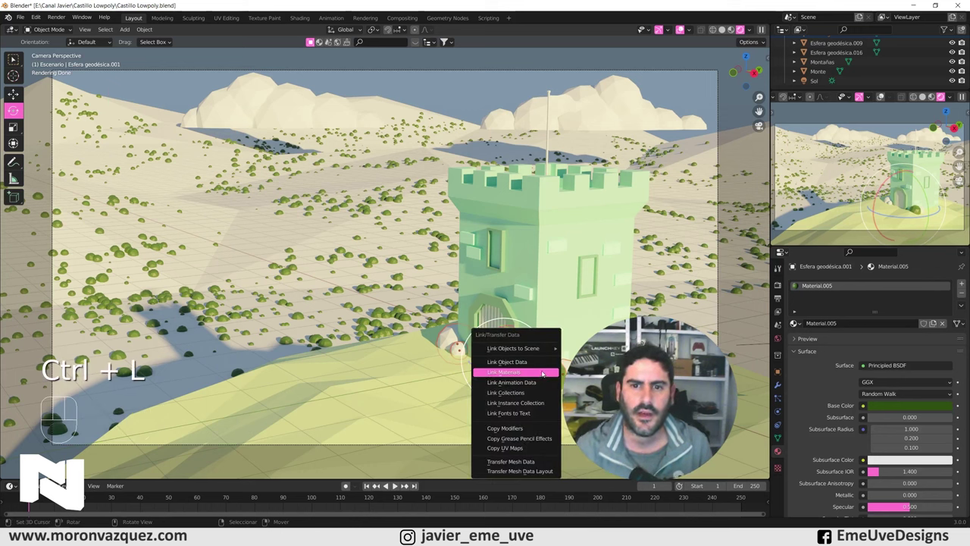
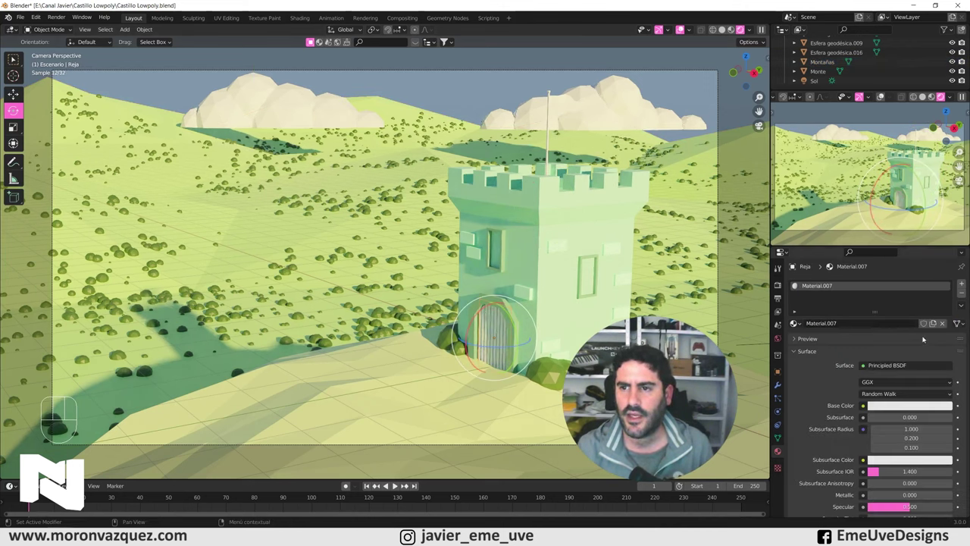
Step: Set the gate Reja's Material.007 base colour to a warm golden brown
{"action": "left_click", "coordinate": [909, 408]}
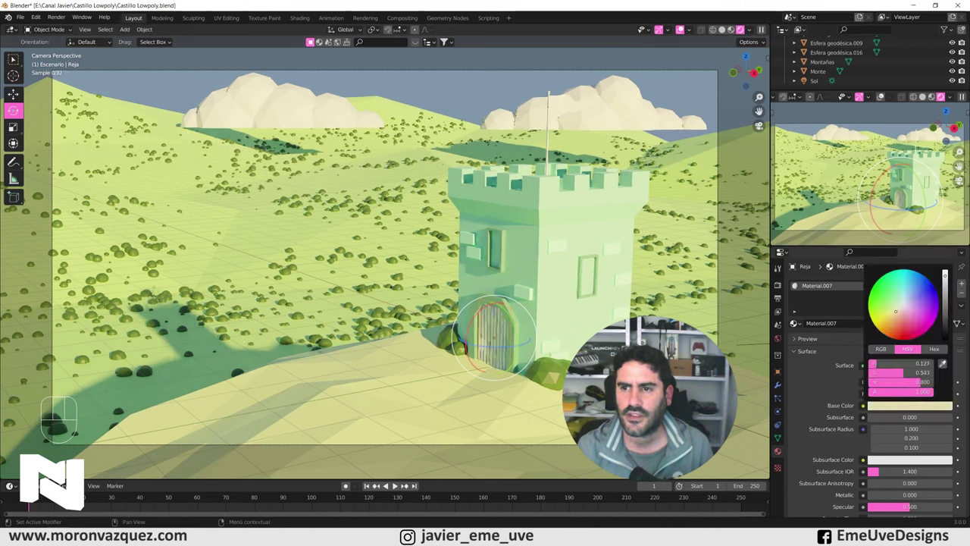
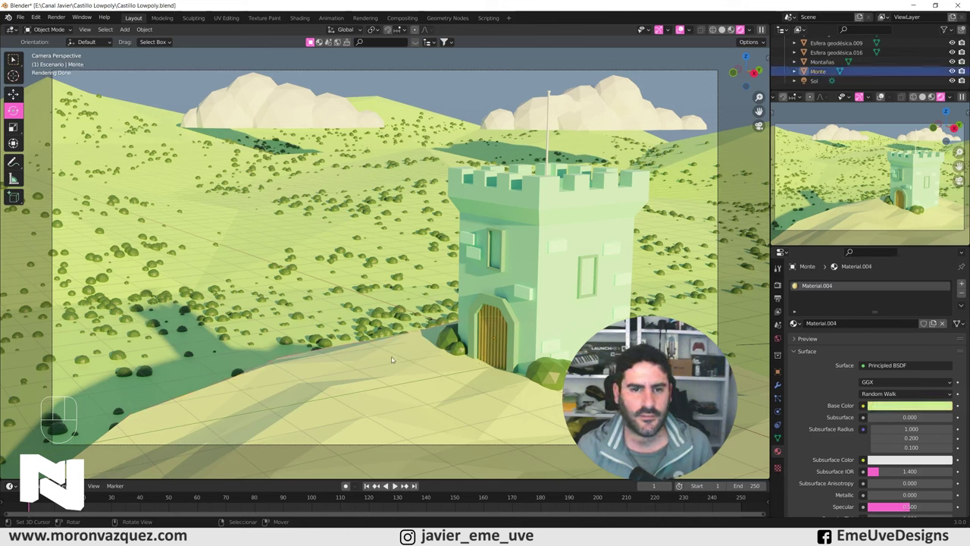
Step: Select Monte's path faces to the gate and assign them a new Material.008 slot
{"action": "key", "text": "Tab"}
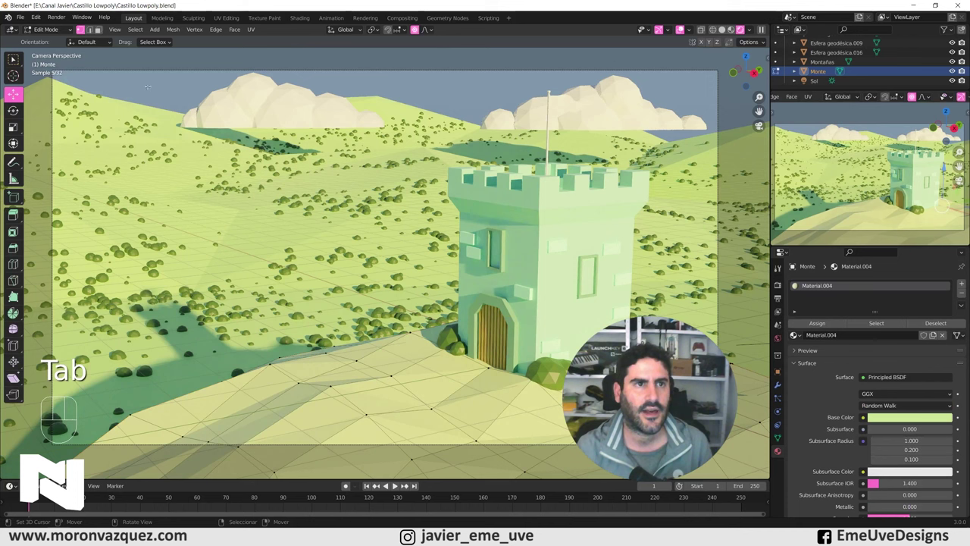
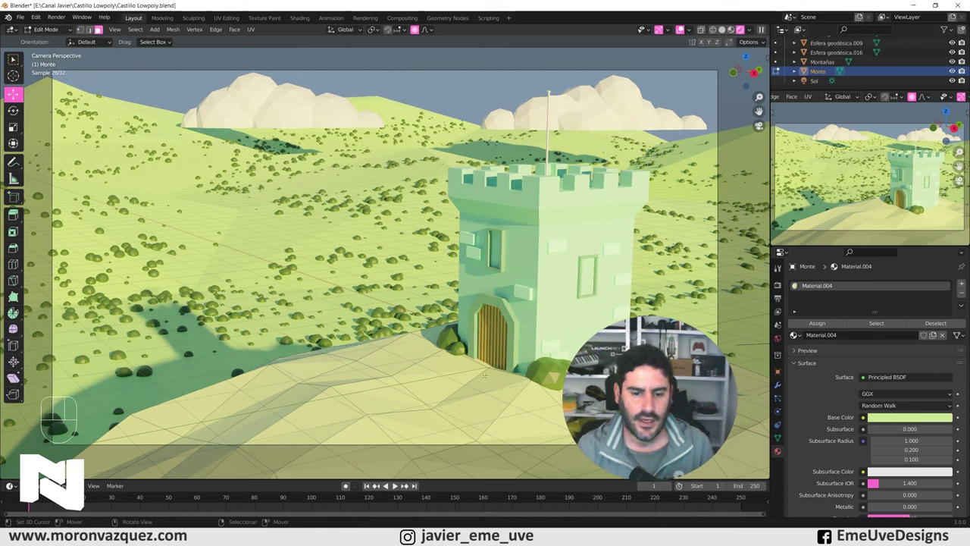
{"action": "key", "text": "c"}
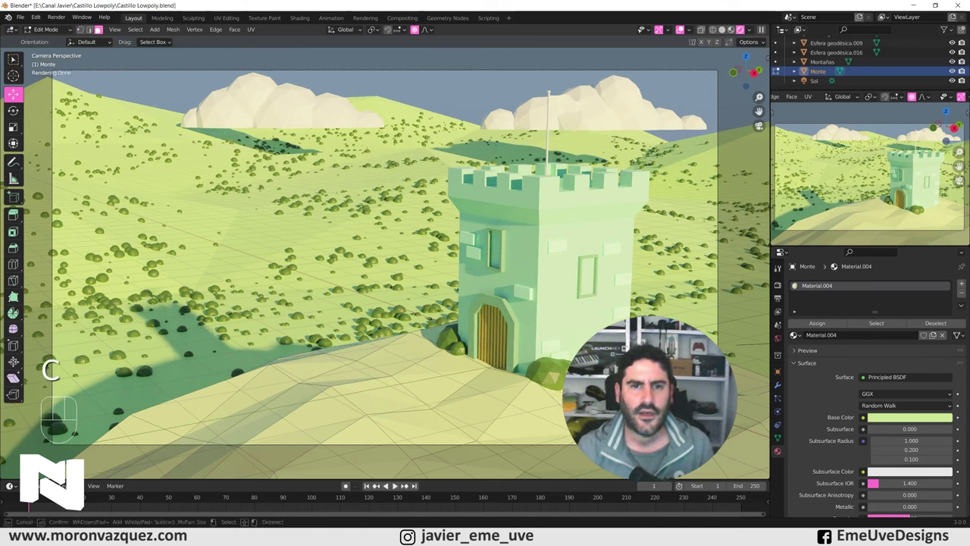
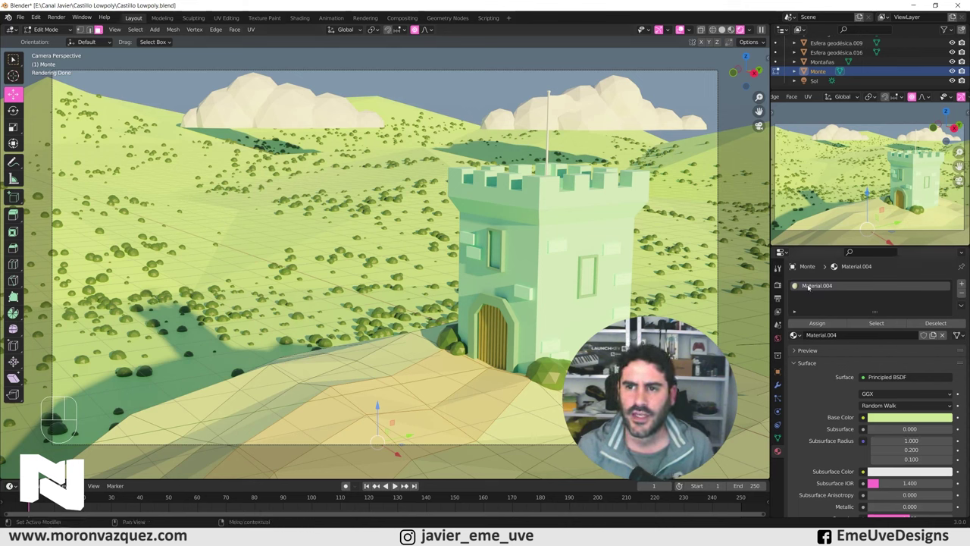
{"action": "left_click", "coordinate": [965, 283]}
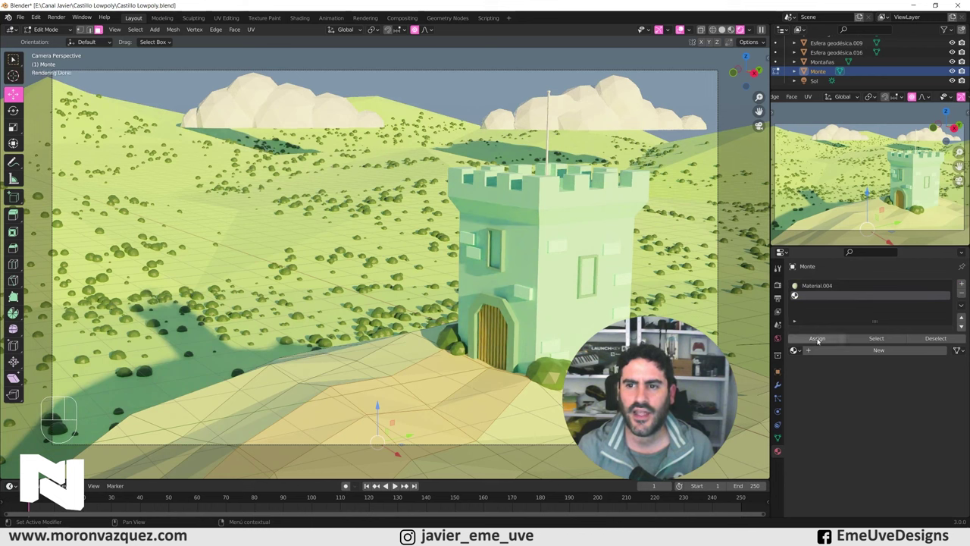
{"action": "left_click", "coordinate": [820, 340]}
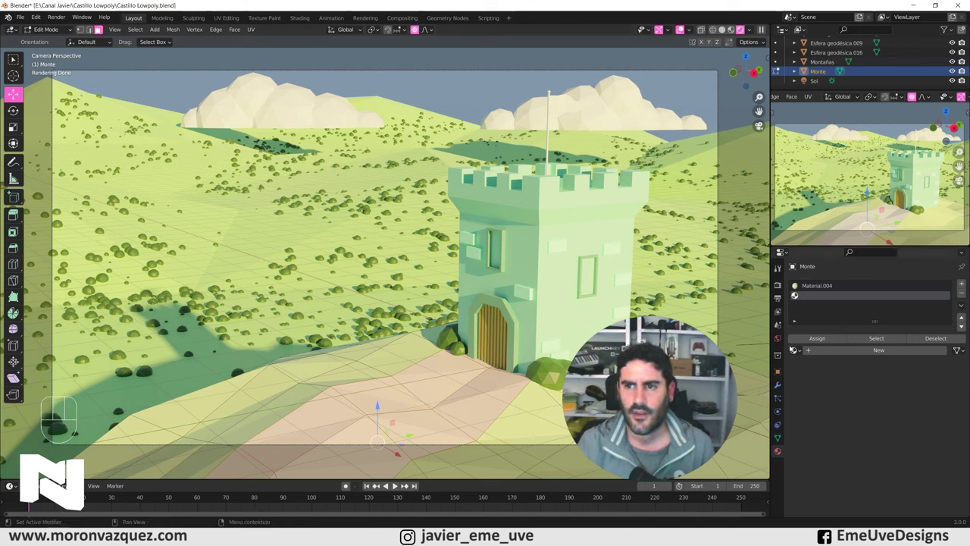
{"action": "left_click", "coordinate": [848, 348]}
{"action": "left_click", "coordinate": [908, 434]}
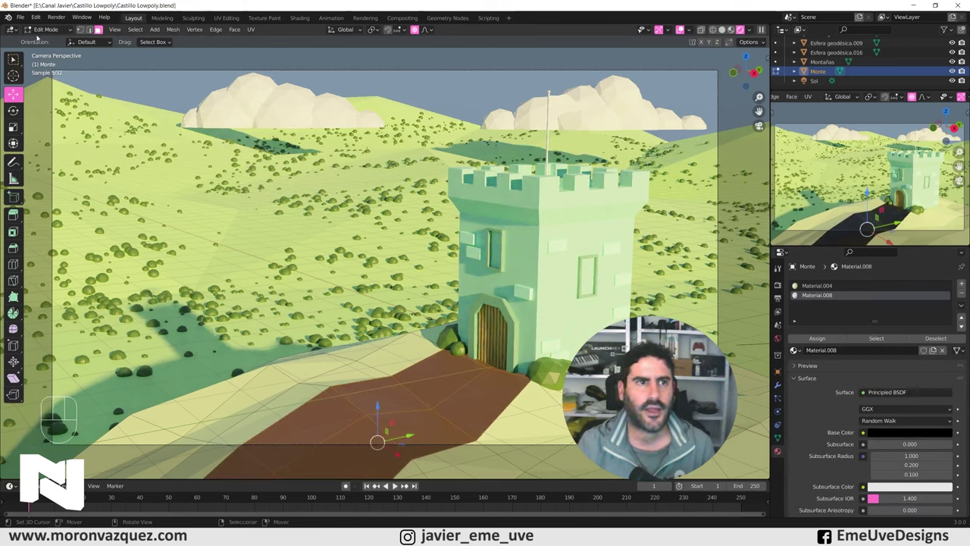
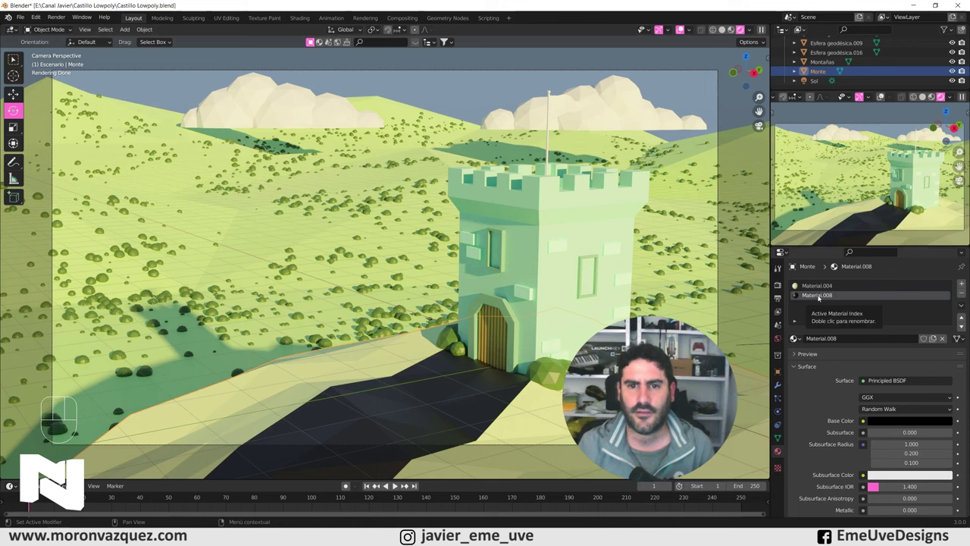
Step: Pick the path's Material.008 slot and bring up its black base colour for lightening
{"action": "left_click", "coordinate": [48, 35]}
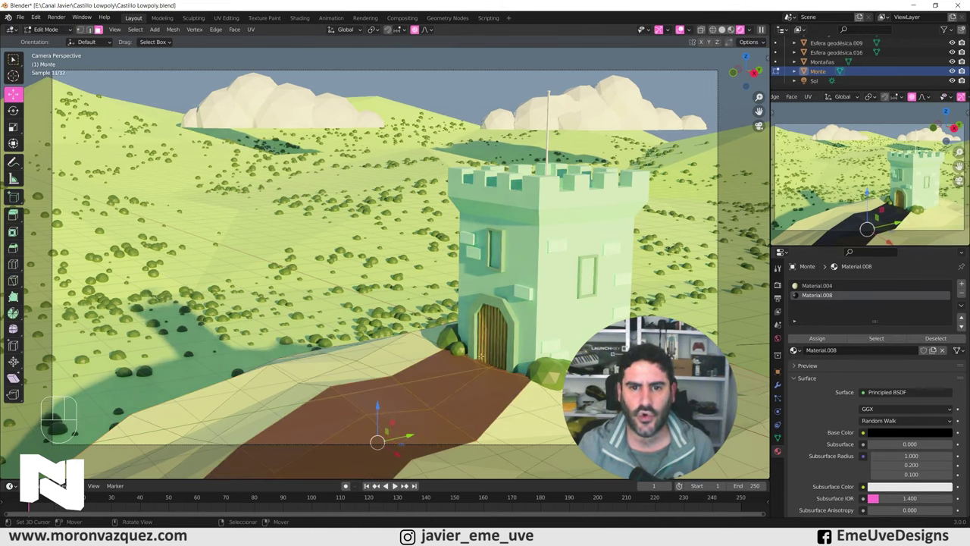
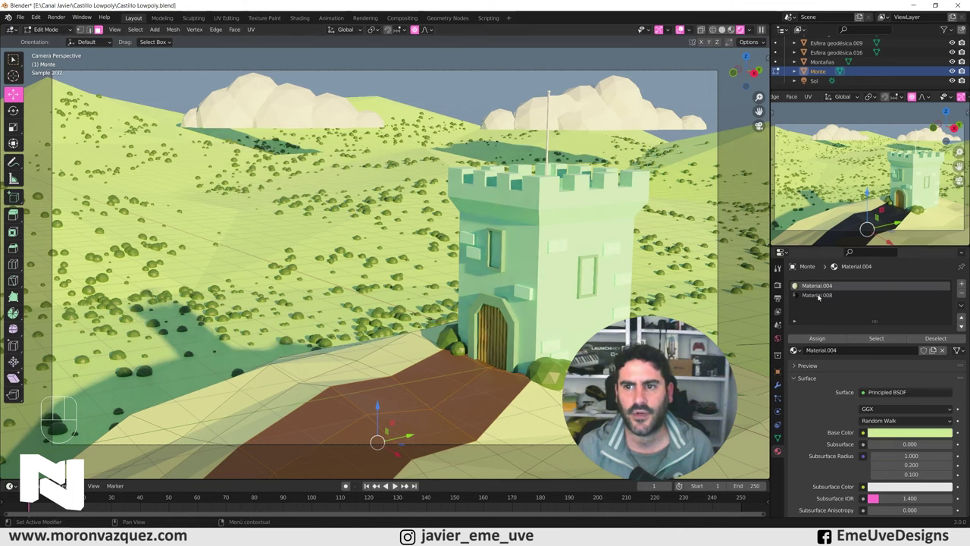
{"action": "left_click", "coordinate": [819, 342]}
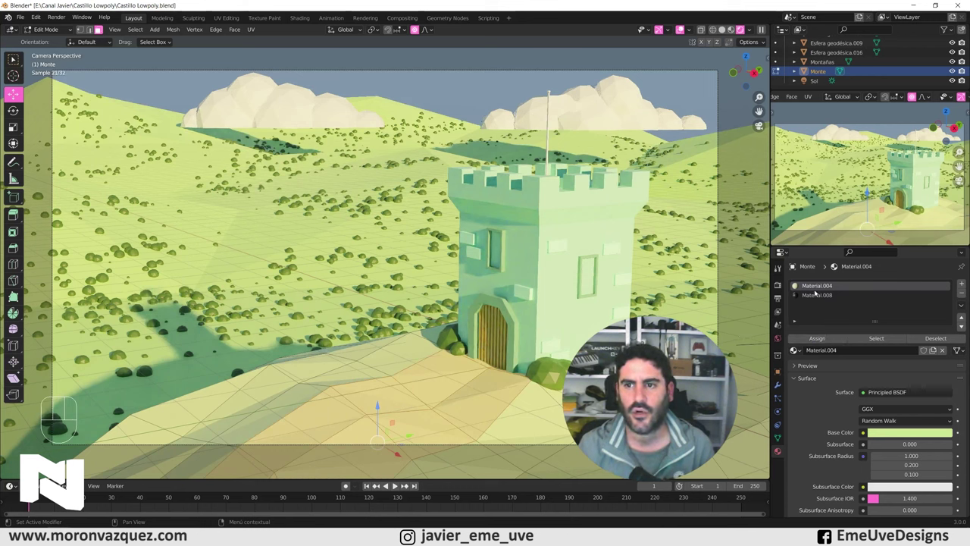
{"action": "left_click", "coordinate": [818, 296]}
{"action": "left_click", "coordinate": [816, 341]}
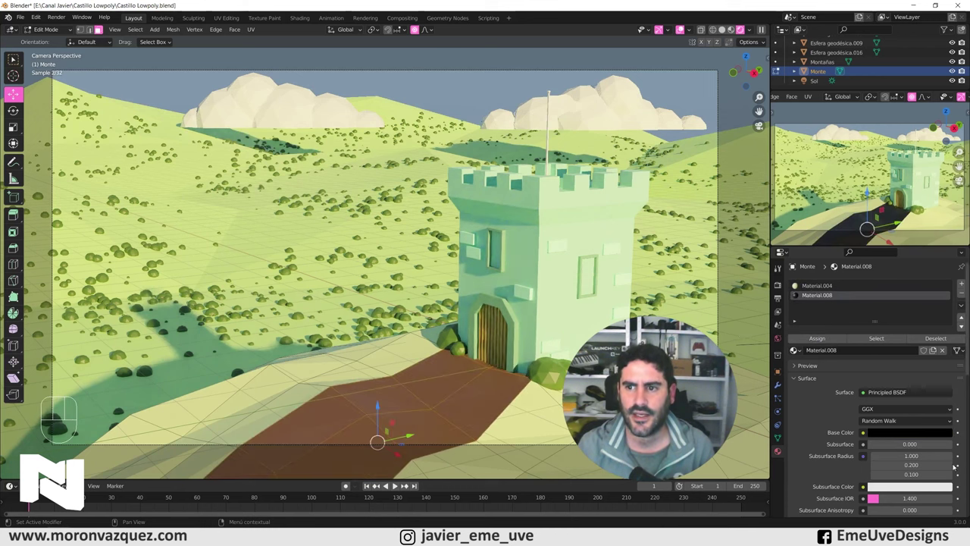
{"action": "left_click", "coordinate": [926, 435]}
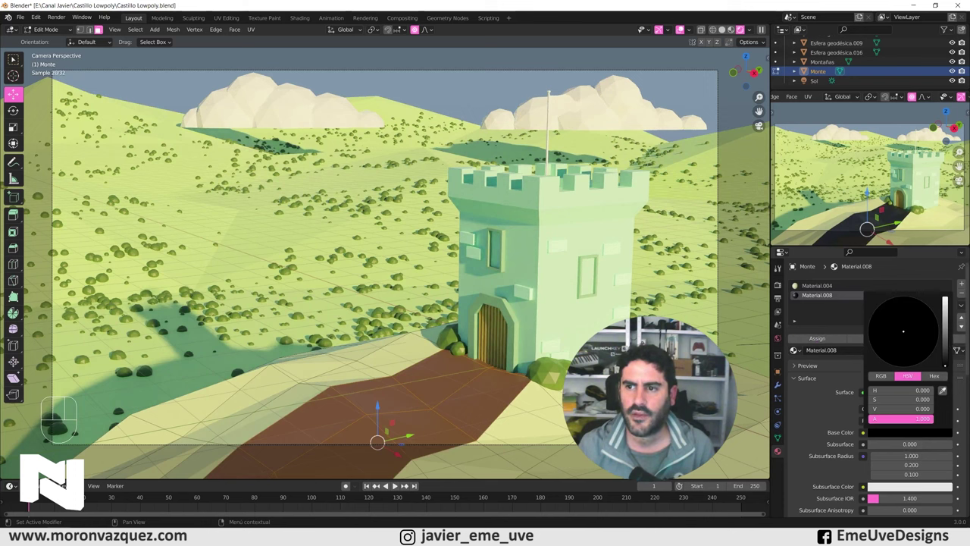
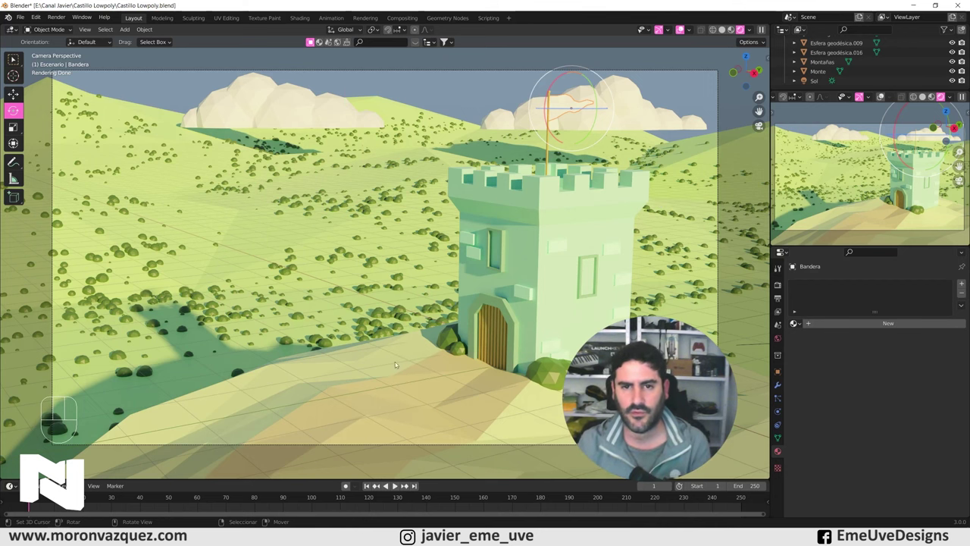
Step: Switch to the camera view before giving the flag Bandera its material
{"action": "key", "text": "KP_0"}
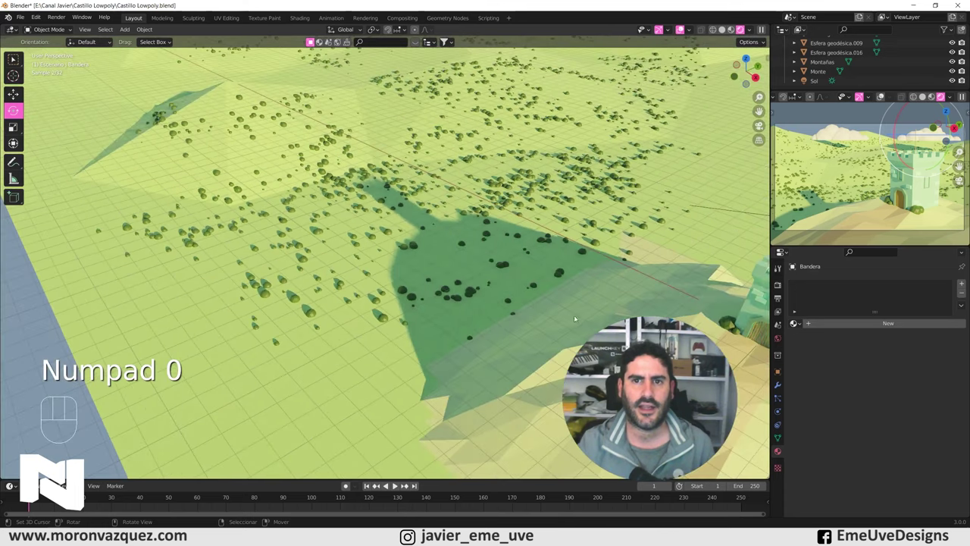
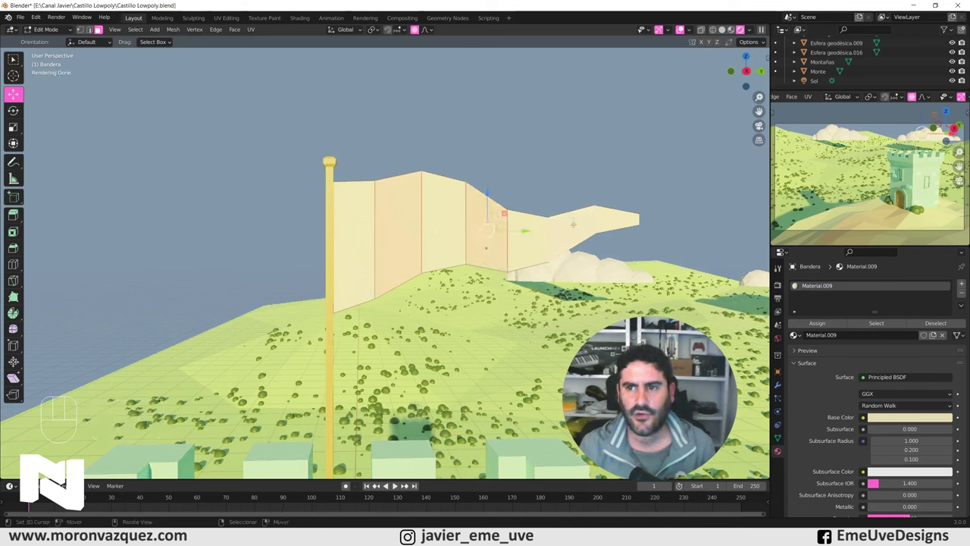
Step: Create red Material.010 in a new slot and assign it to the flag's alternating faces
{"action": "left_click", "coordinate": [969, 283]}
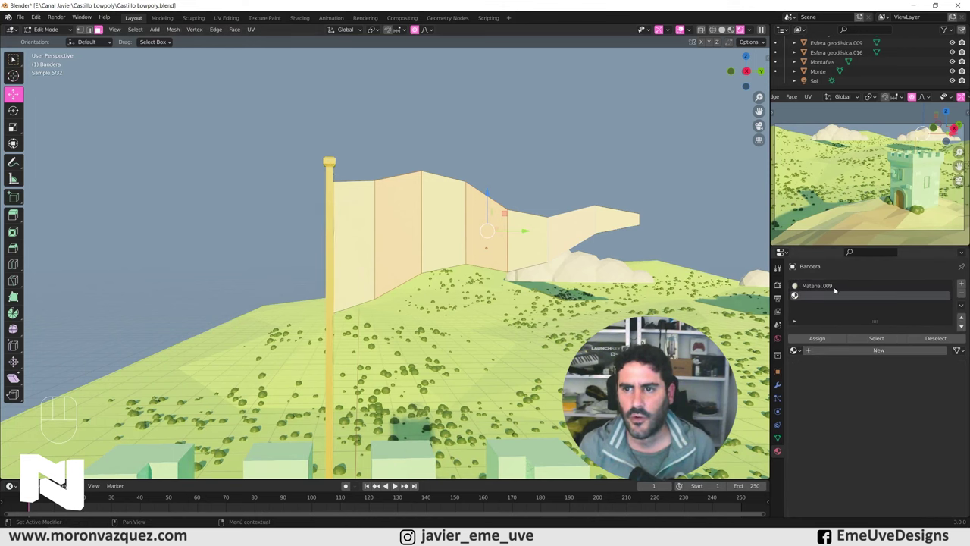
{"action": "left_click", "coordinate": [872, 348]}
{"action": "left_click", "coordinate": [905, 433]}
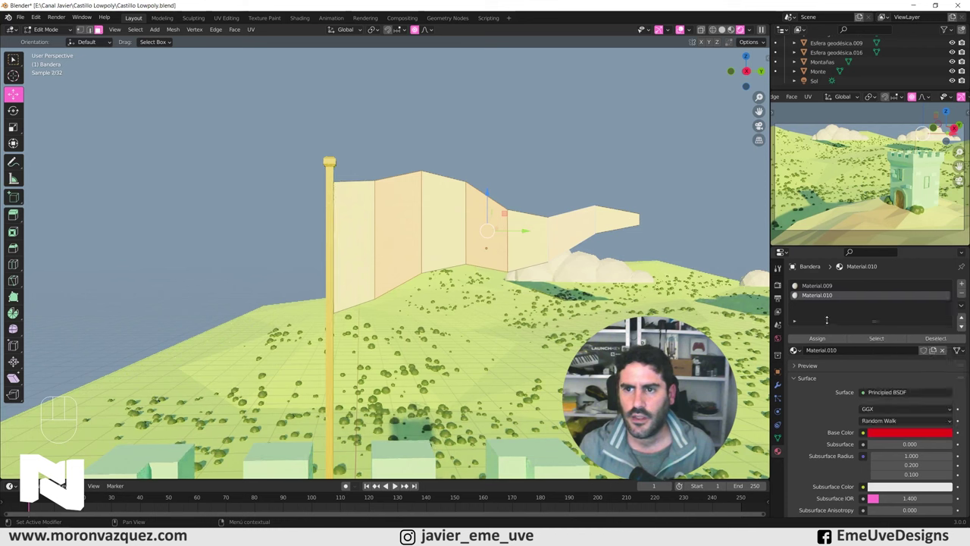
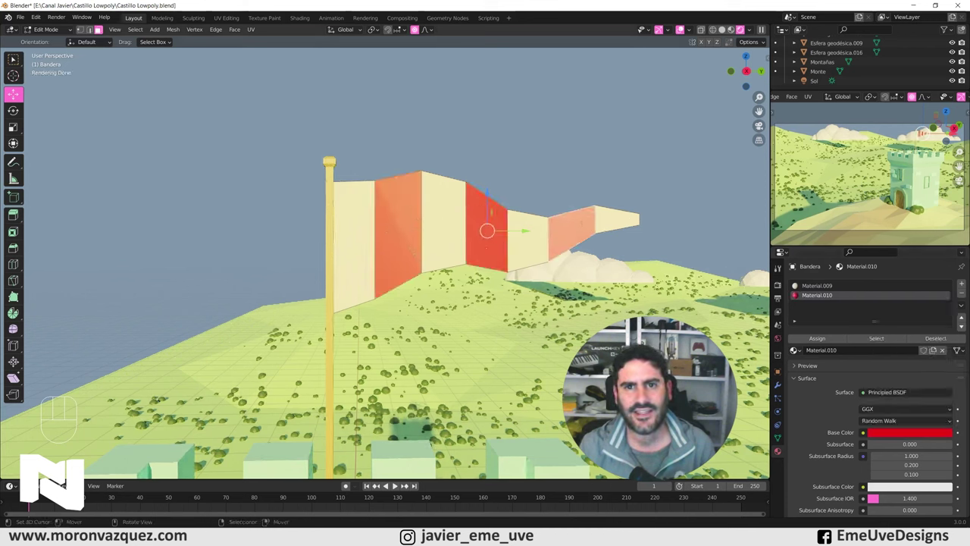
{"action": "left_click", "coordinate": [42, 37]}
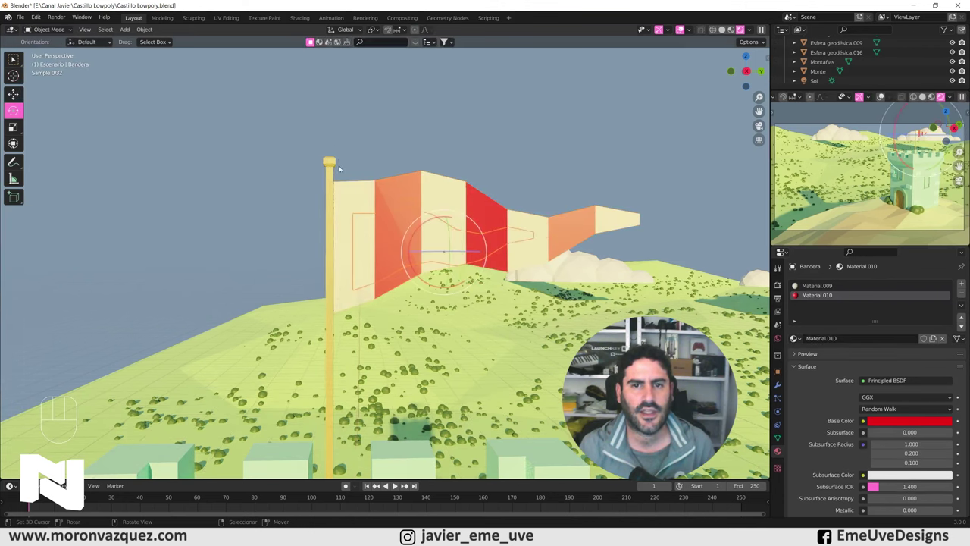
Step: Switch to camera view and select the Camera in the Outliner for its lens settings
{"action": "key", "text": "KP_0"}
{"action": "right_click", "coordinate": [366, 259]}
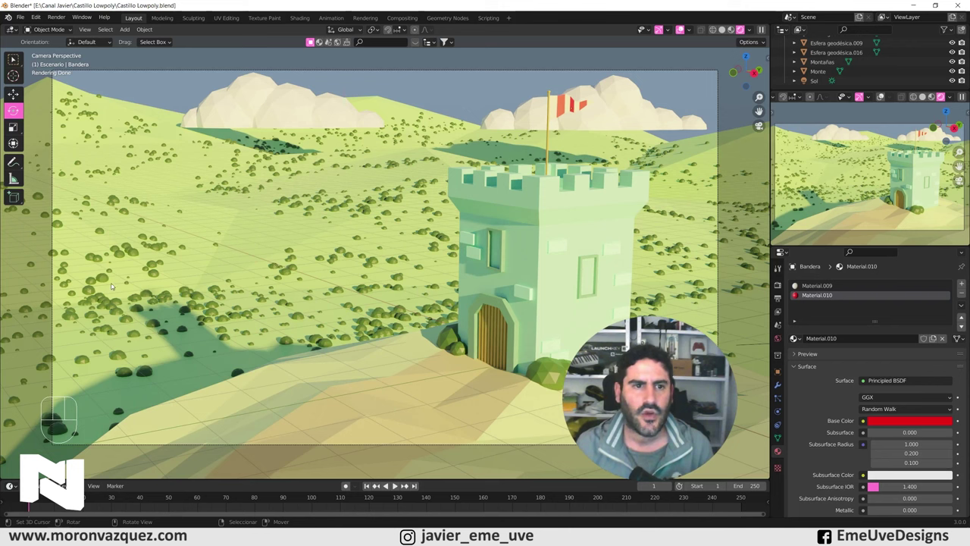
{"action": "right_click", "coordinate": [367, 260]}
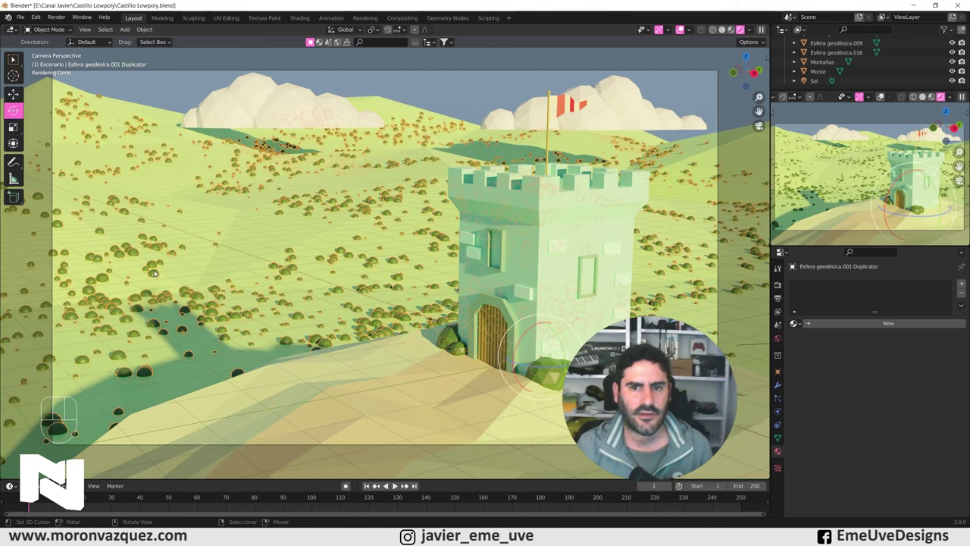
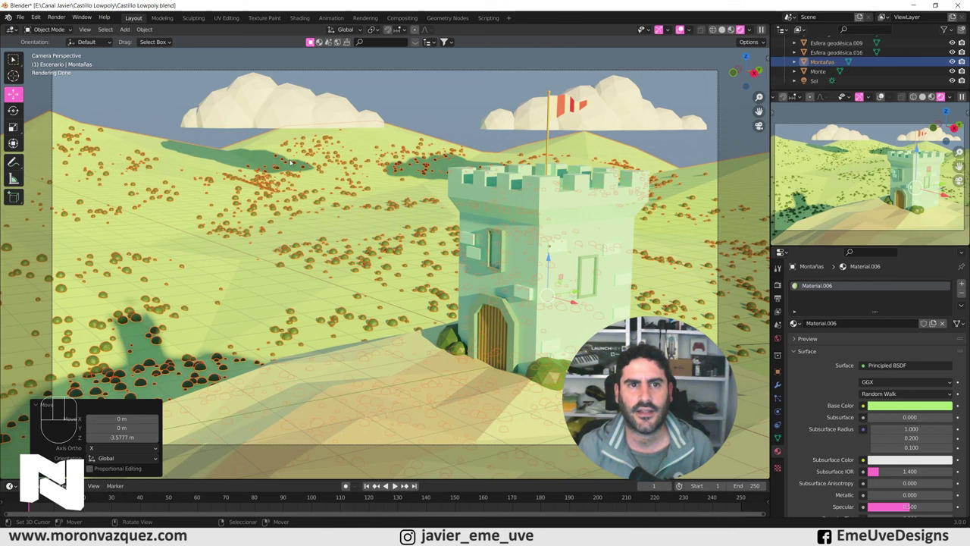
{"action": "right_click", "coordinate": [146, 115]}
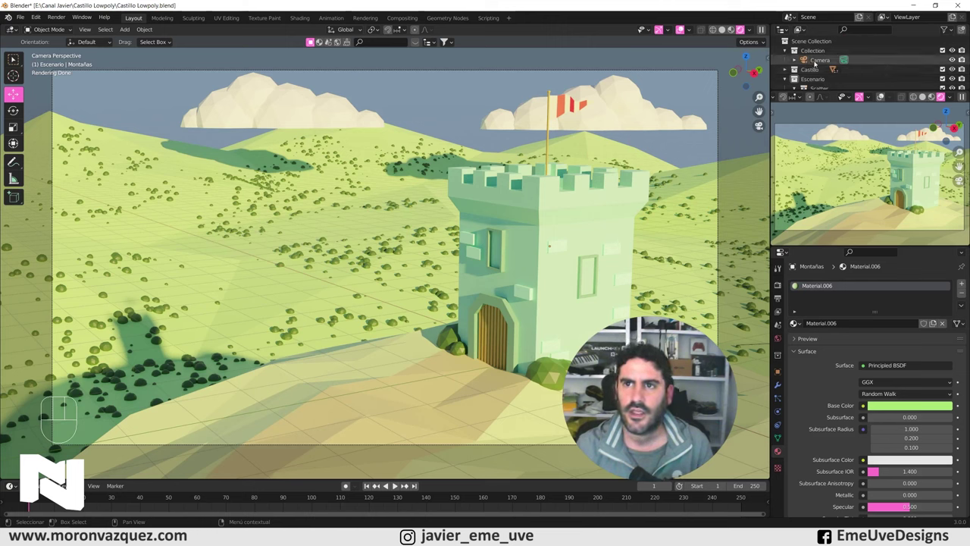
Step: Enable Depth of Field in the camera's Object Data properties
{"action": "left_click", "coordinate": [824, 62]}
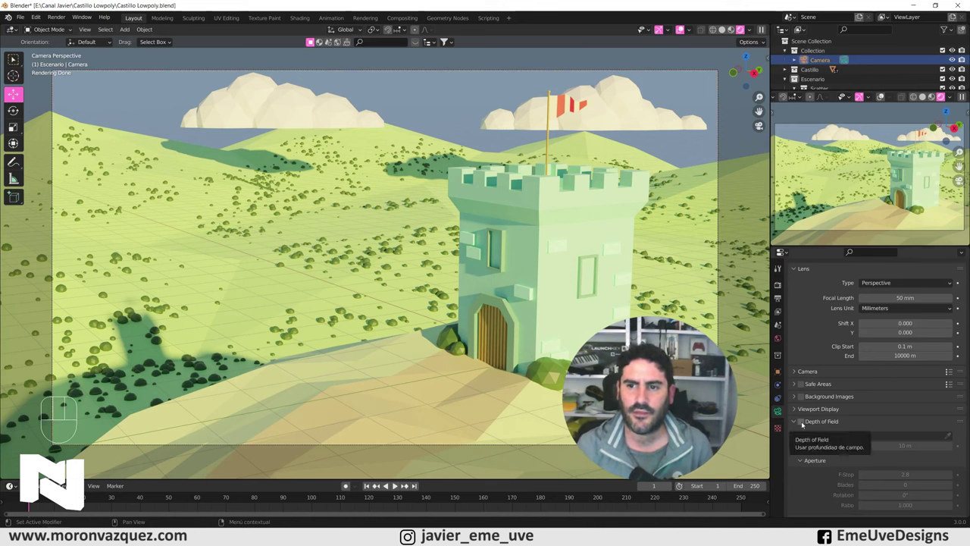
{"action": "left_click", "coordinate": [805, 423]}
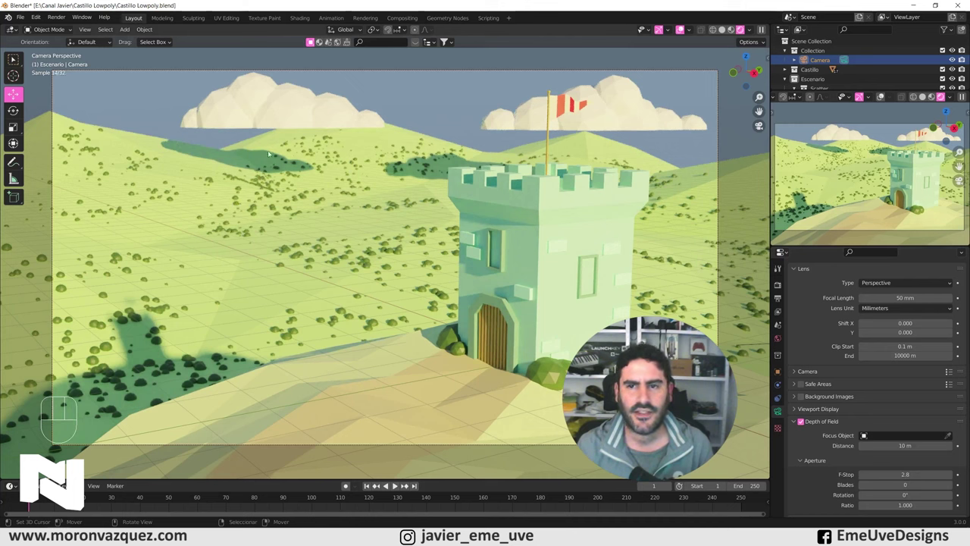
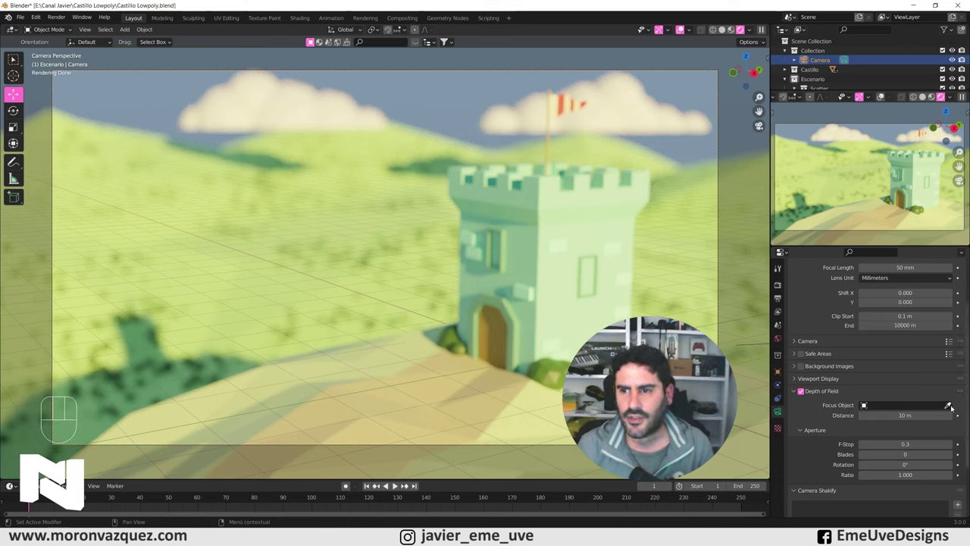
Step: Pick Ventana as the camera's focus object, raise F-Stop to 0.4, and go to Render Properties
{"action": "left_click", "coordinate": [951, 407]}
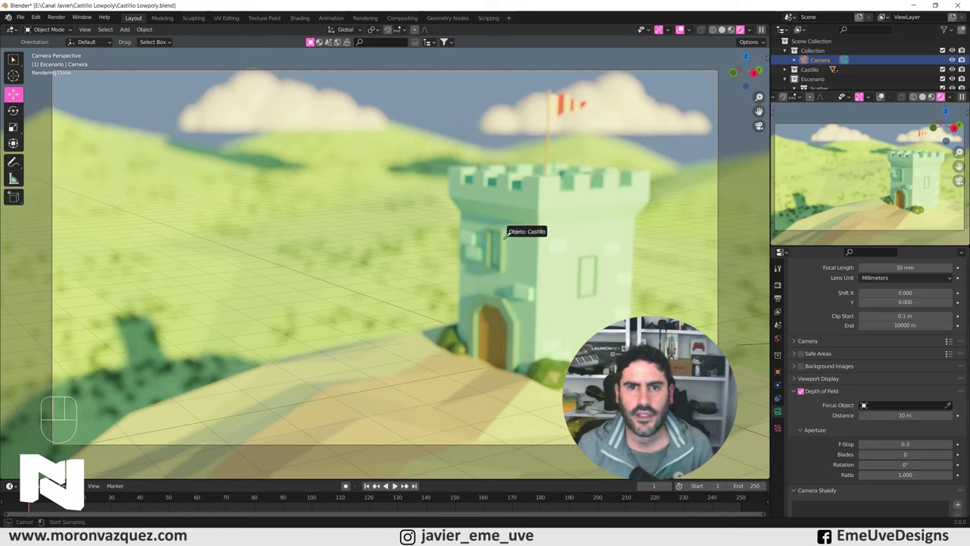
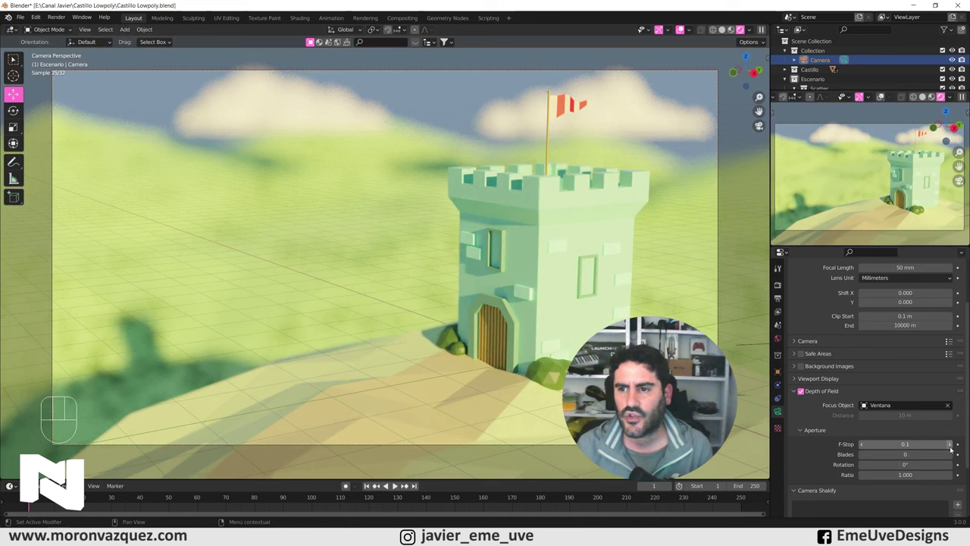
{"action": "left_click", "coordinate": [953, 445]}
{"action": "left_click", "coordinate": [953, 445]}
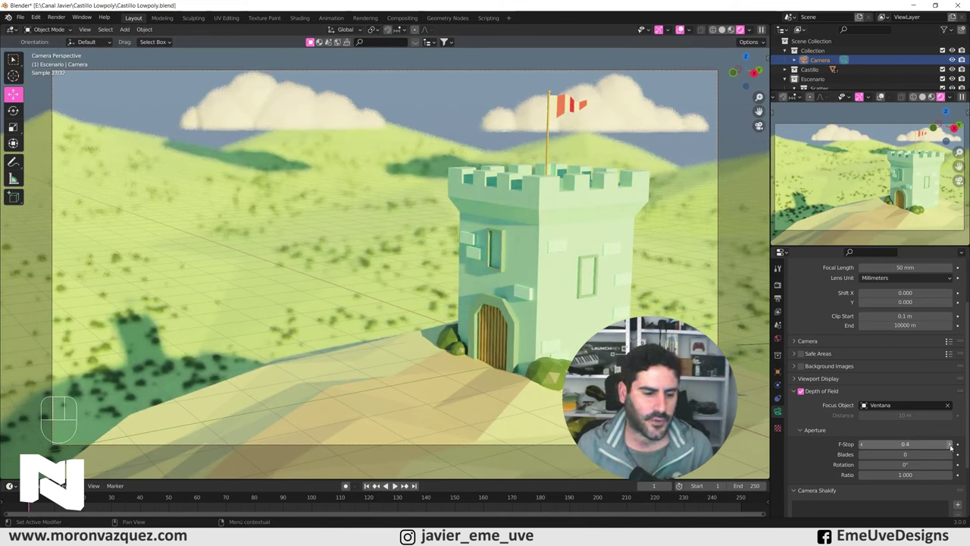
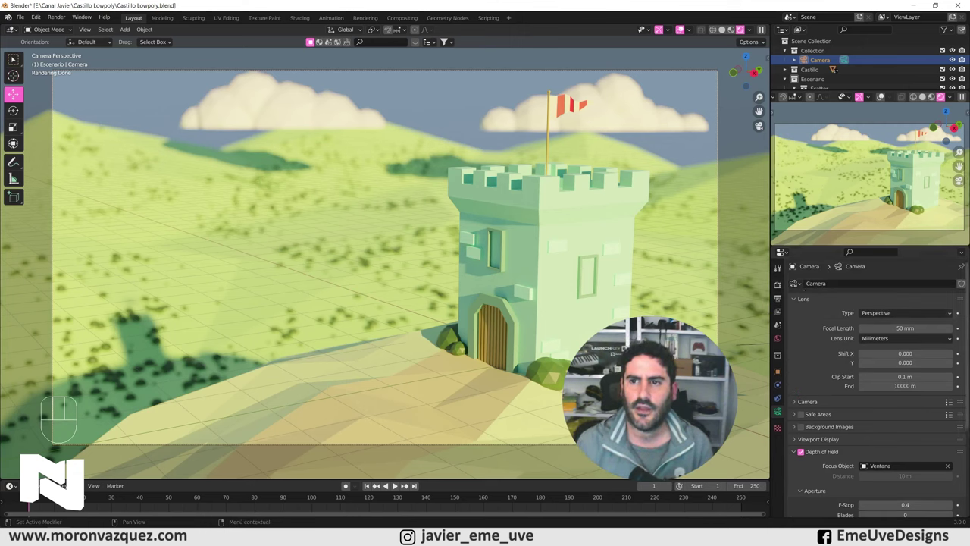
{"action": "left_click", "coordinate": [781, 287]}
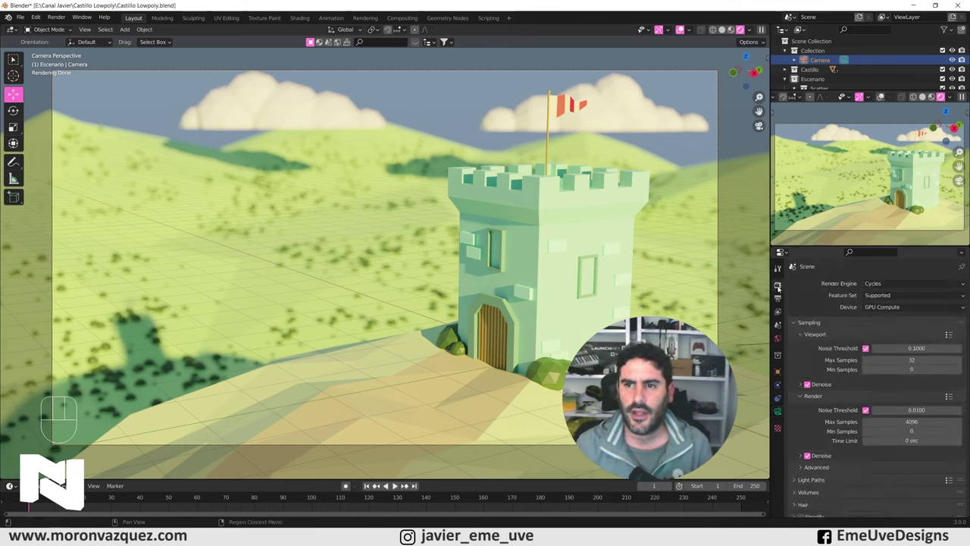